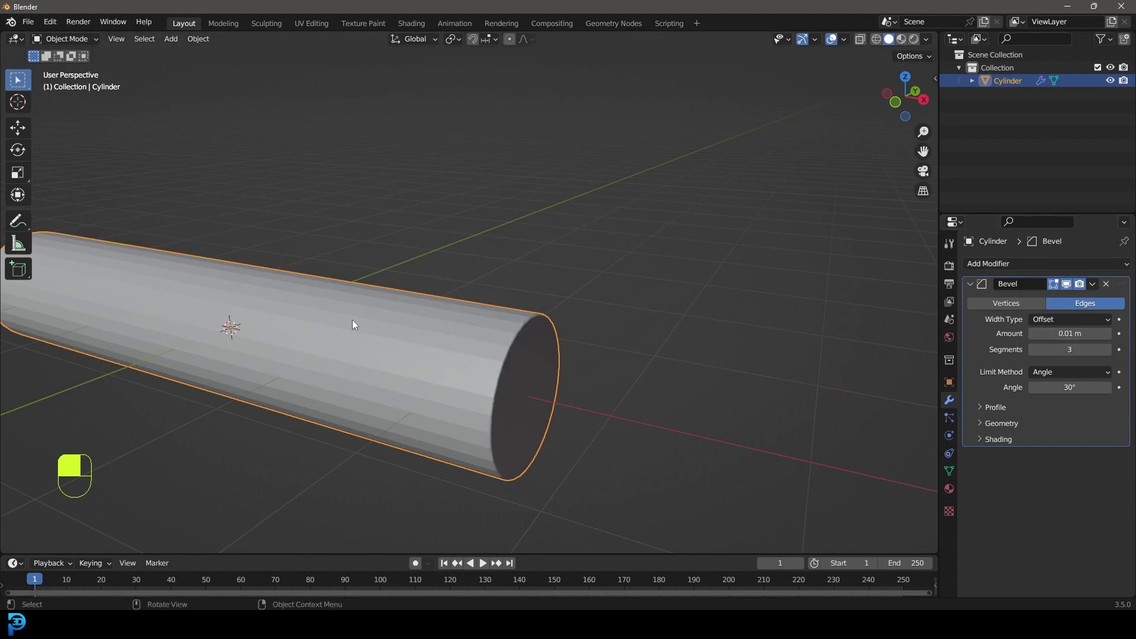
Add a second cylinder, Cylinder.001, beside the bevelled one in front orthographic view.
{"action": "left_click_drag", "start_coordinate": [582, 318], "coordinate": [401, 292]}
{"action": "left_click_drag", "start_coordinate": [453, 309], "coordinate": [401, 292]}
{"action": "key", "text": "KP_1"}
{"action": "key", "text": "shift+a"}
{"action": "left_click", "coordinate": [404, 240]}
{"action": "middle_click", "coordinate": [404, 241]}
{"action": "right_click", "coordinate": [404, 240]}
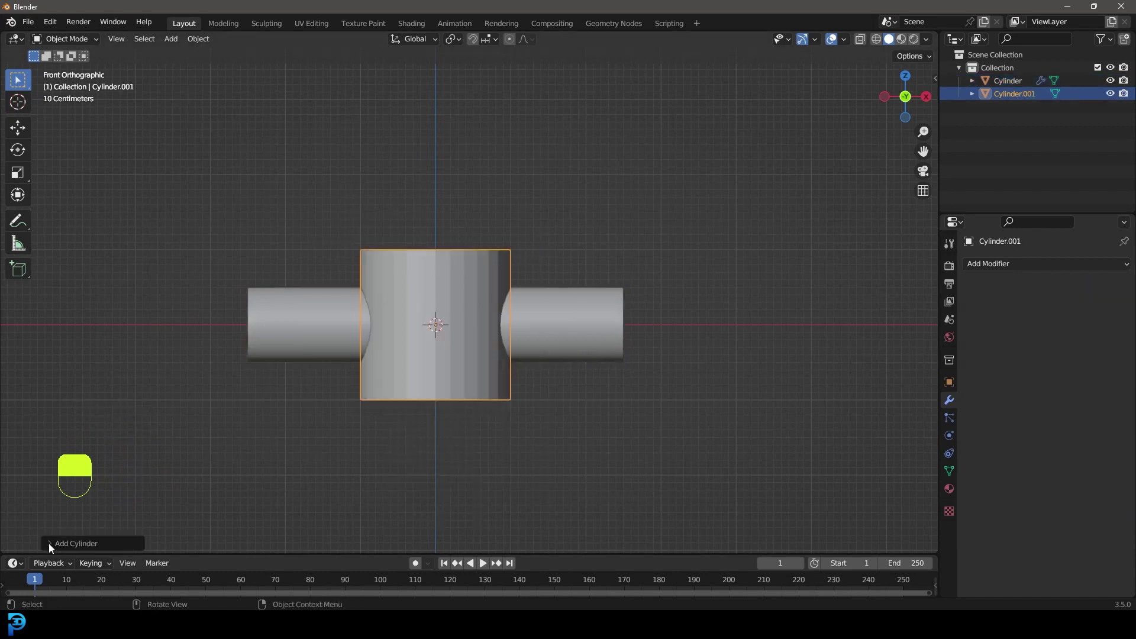
{"action": "middle_click", "coordinate": [52, 548]}
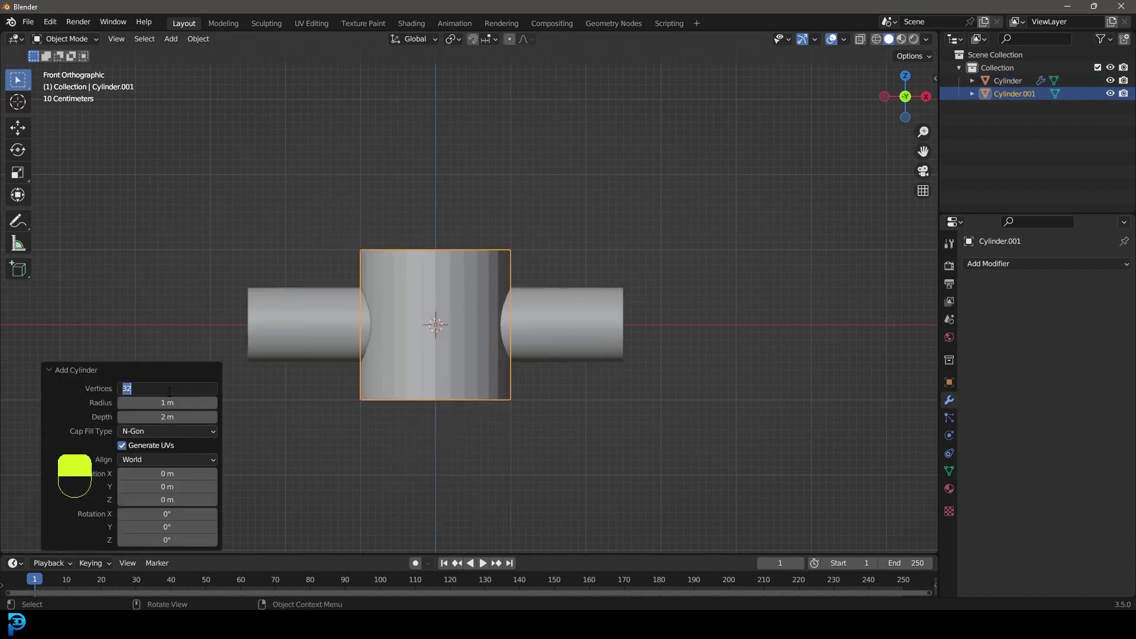
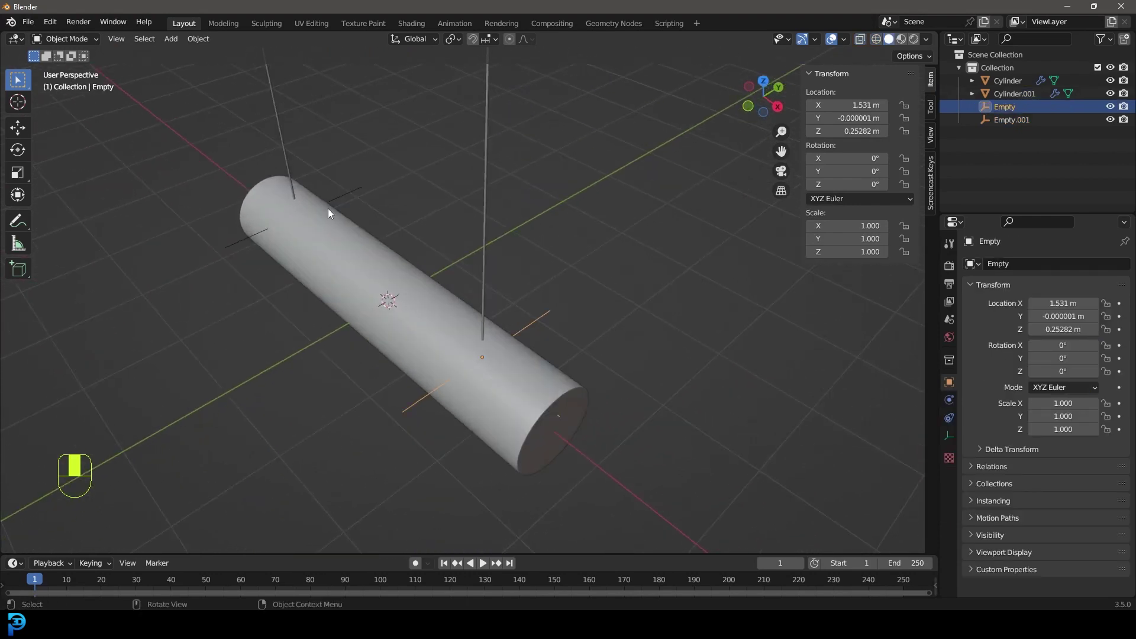
Position the empties and parent them to the subdivided cylinder.
{"action": "left_click", "coordinate": [352, 197]}
{"action": "left_click_drag", "start_coordinate": [352, 197], "coordinate": [401, 305]}
{"action": "key", "text": "g"}
{"action": "left_click", "coordinate": [400, 306]}
{"action": "left_click_drag", "start_coordinate": [401, 305], "coordinate": [351, 304]}
{"action": "key", "text": "ctrl+p"}
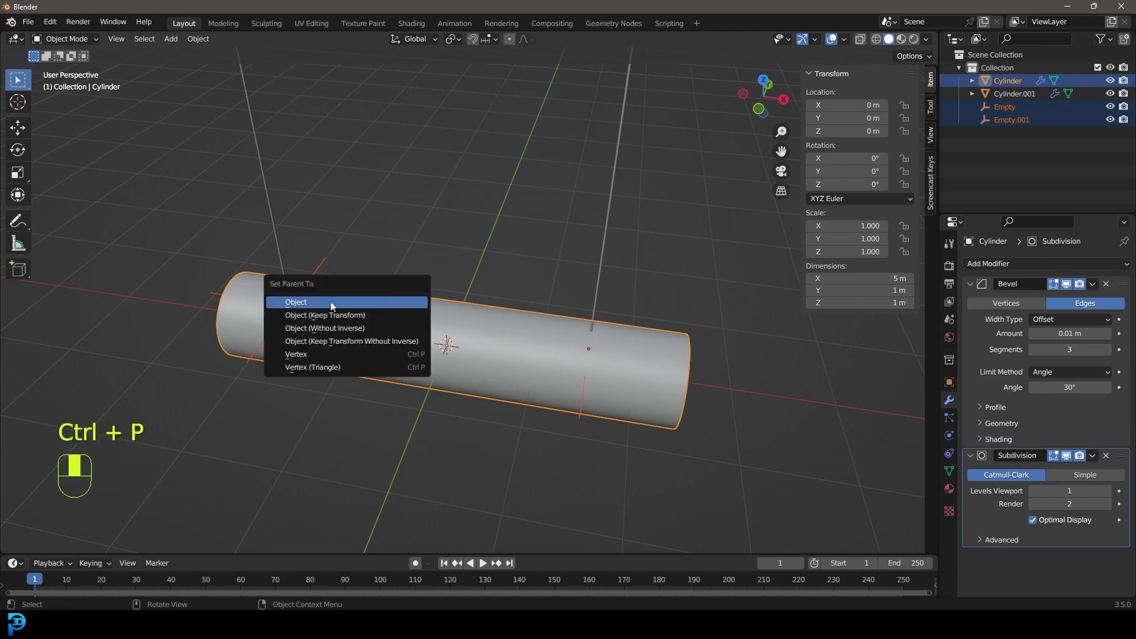
Rotate the cylinder to -12° around Z and keyframe it at frame 70.
{"action": "left_click_drag", "start_coordinate": [525, 307], "coordinate": [489, 320]}
{"action": "key", "text": "alt+a"}
{"action": "key", "text": "r"}
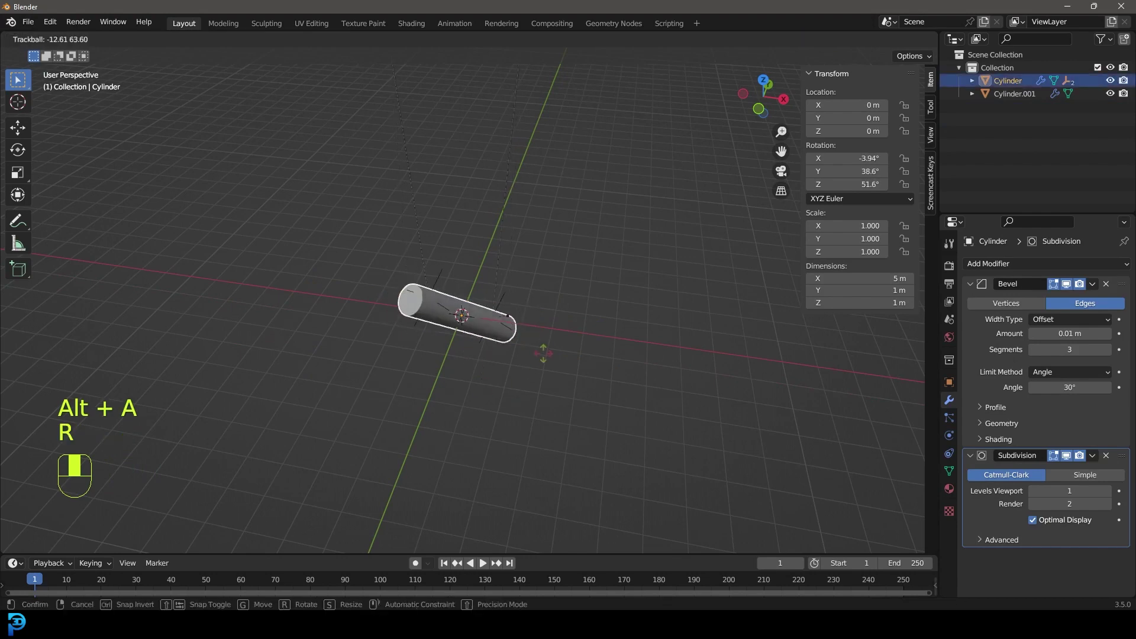
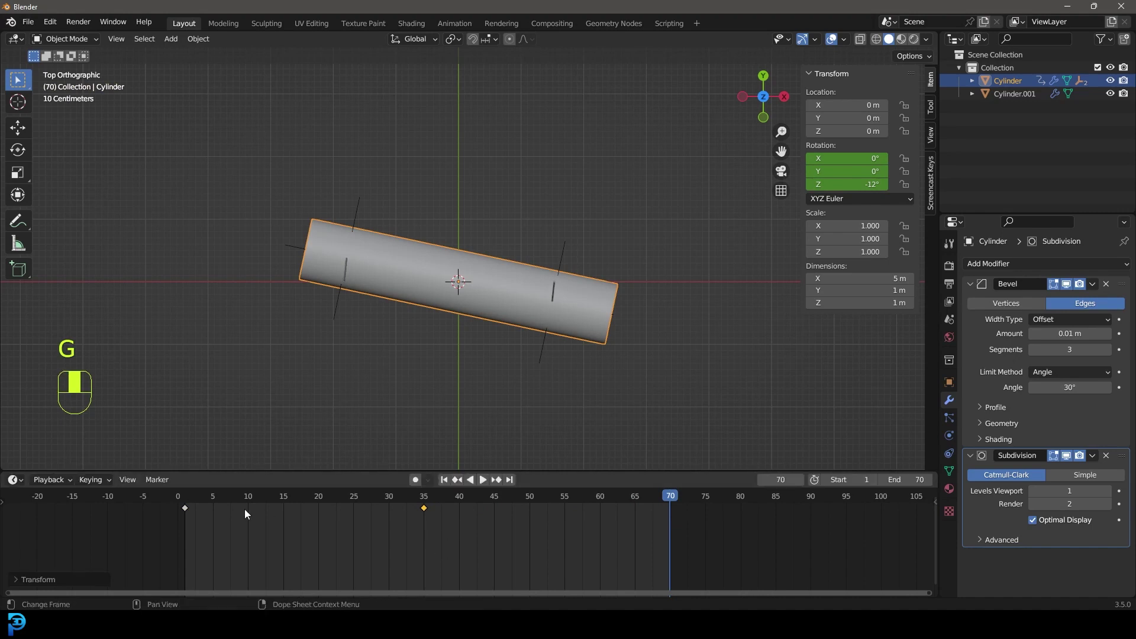
Keyframe the cylinder at frame 1 with rotation X -0.753°, Y -3°, Z 12° and play to check the swing.
{"action": "left_click_drag", "start_coordinate": [237, 553], "coordinate": [681, 539]}
{"action": "key", "text": "shift+d"}
{"action": "left_click_drag", "start_coordinate": [681, 540], "coordinate": [669, 501]}
{"action": "key", "text": "space"}
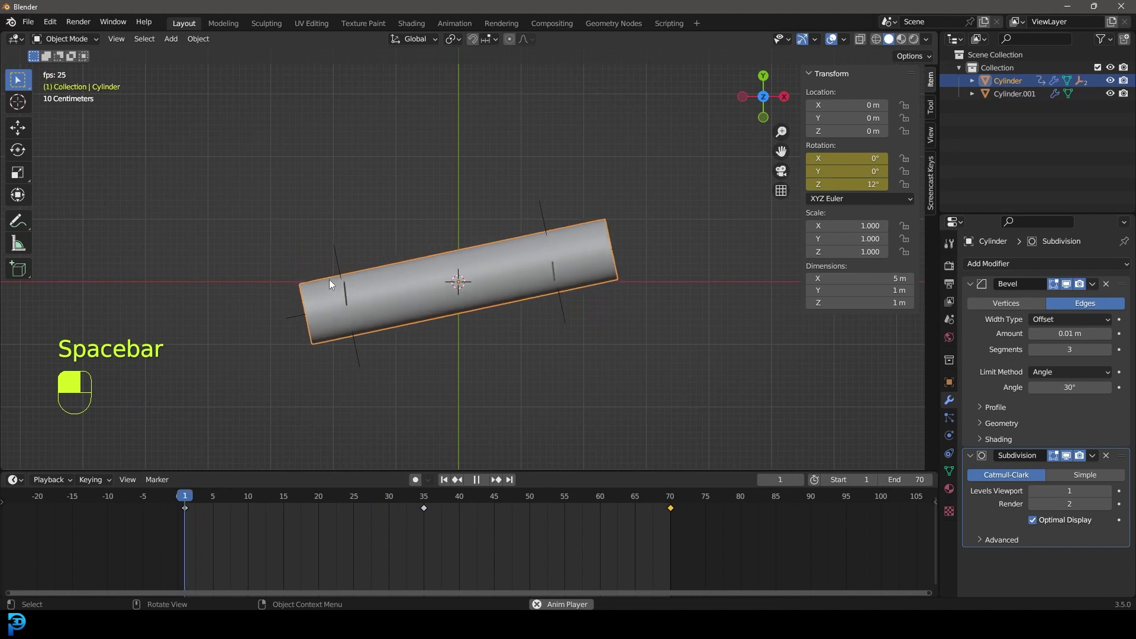
{"action": "key", "text": "space"}
{"action": "key", "text": "KP_1"}
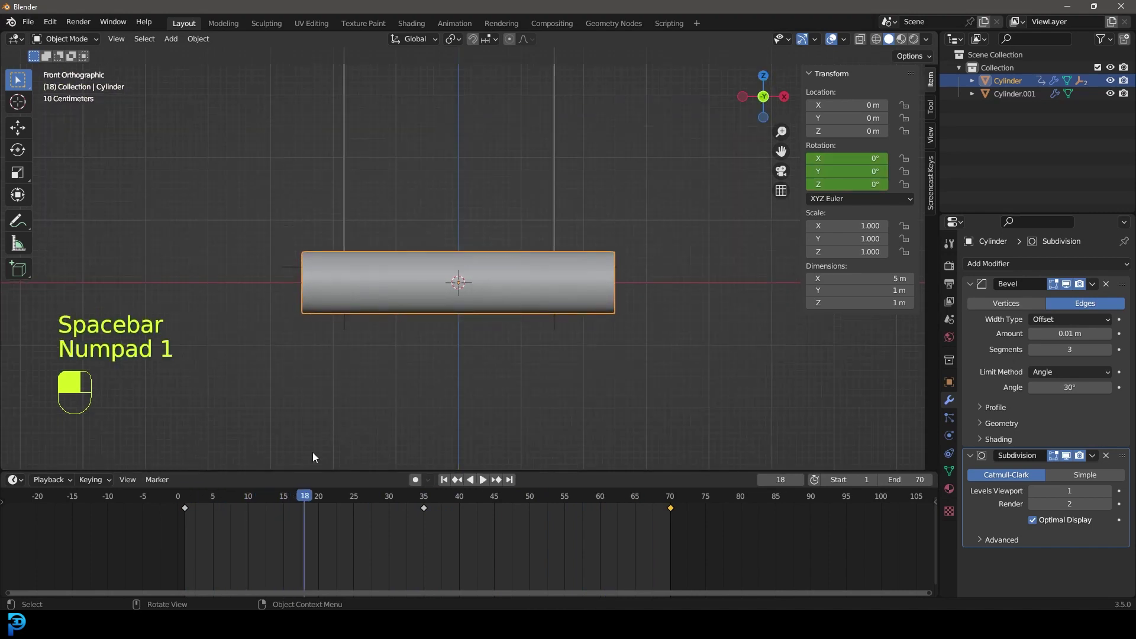
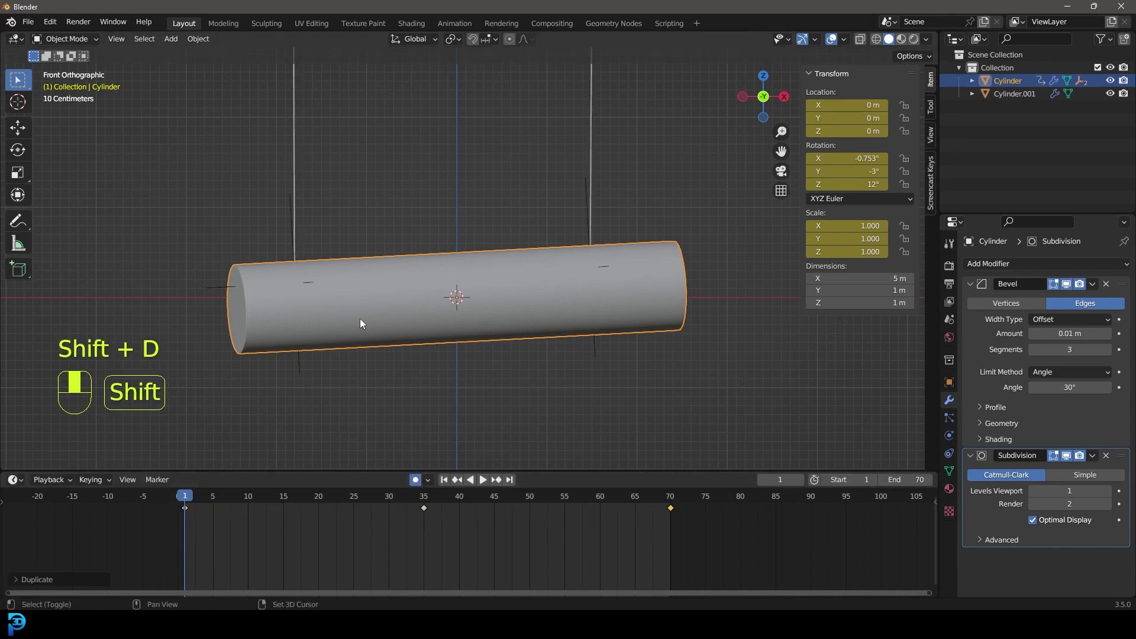
{"action": "key", "text": "shift+Right"}
{"action": "key", "text": "shift+Left"}
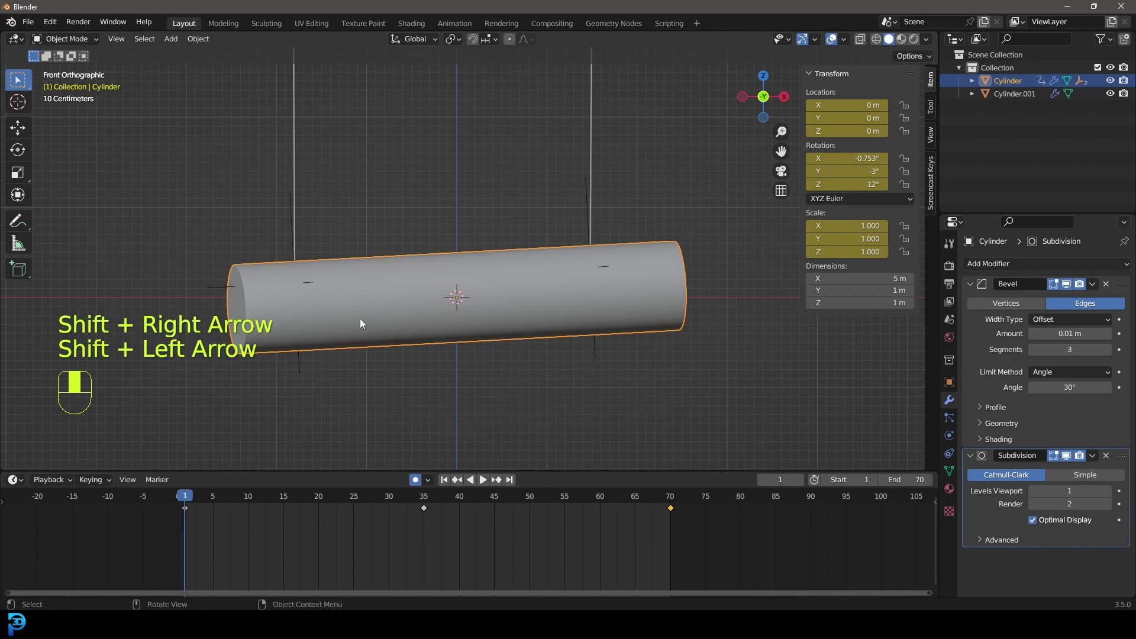
Review the swing, then add a cube-shaped empty, Empty.002, to the scene.
{"action": "left_click_drag", "start_coordinate": [207, 496], "coordinate": [420, 480]}
{"action": "left_click_drag", "start_coordinate": [420, 480], "coordinate": [392, 506]}
{"action": "left_click_drag", "start_coordinate": [393, 505], "coordinate": [511, 169]}
{"action": "key", "text": "space"}
{"action": "key", "text": "space"}
{"action": "key", "text": "alt+a"}
{"action": "key", "text": "shift+a"}
{"action": "key", "text": "shift+a"}
{"action": "key", "text": "g"}
{"action": "left_click_drag", "start_coordinate": [511, 170], "coordinate": [570, 241]}
Move Empty.002 up on Z to 8.241 m above the cylinder in front view.
{"action": "key", "text": "KP_1"}
{"action": "key", "text": "g"}
{"action": "left_click", "coordinate": [570, 241]}
{"action": "left_click_drag", "start_coordinate": [570, 241], "coordinate": [409, 231]}
{"action": "left_click_drag", "start_coordinate": [408, 232], "coordinate": [430, 239]}
{"action": "key", "text": "KP_1"}
{"action": "left_click_drag", "start_coordinate": [429, 239], "coordinate": [456, 343]}
{"action": "key", "text": "g"}
{"action": "left_click", "coordinate": [456, 343]}
{"action": "key", "text": "g"}
{"action": "left_click", "coordinate": [446, 197]}
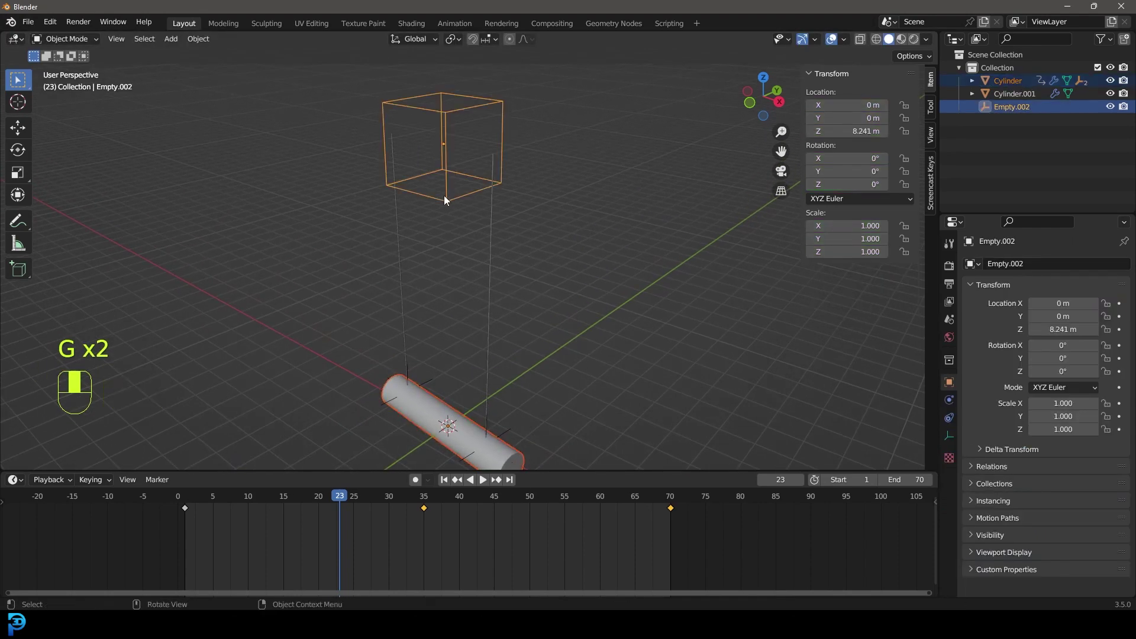
Parent the cylinder to Empty.002, test by tumbling the empty, then tilt it -12° around X.
{"action": "key", "text": "ctrl+p"}
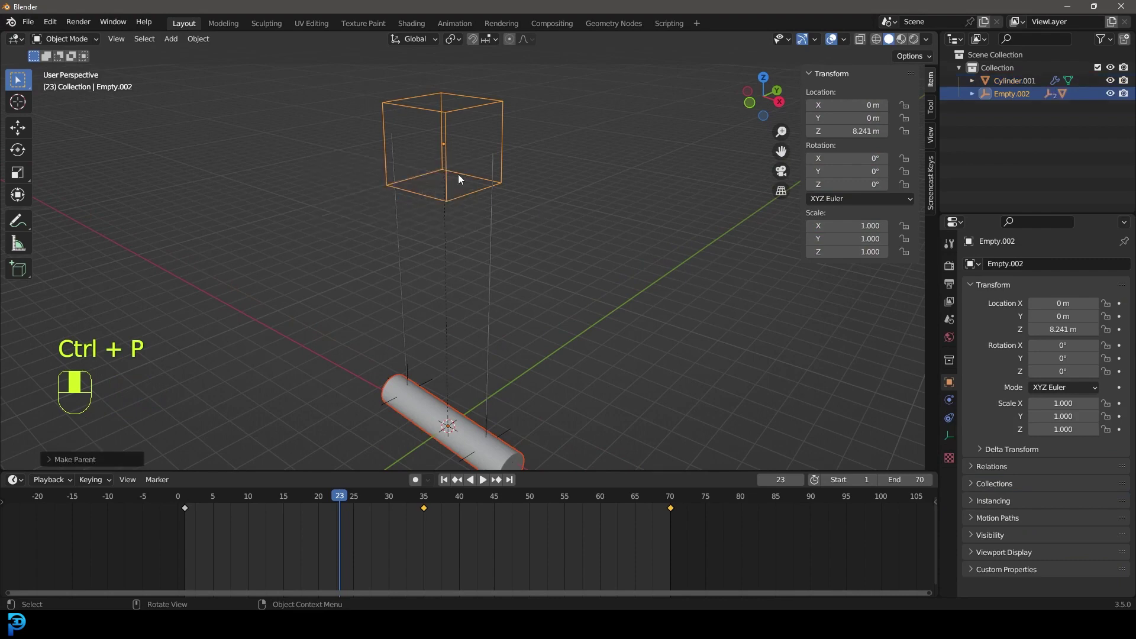
{"action": "key", "text": "alt+a"}
{"action": "left_click", "coordinate": [464, 110]}
{"action": "key", "text": "r"}
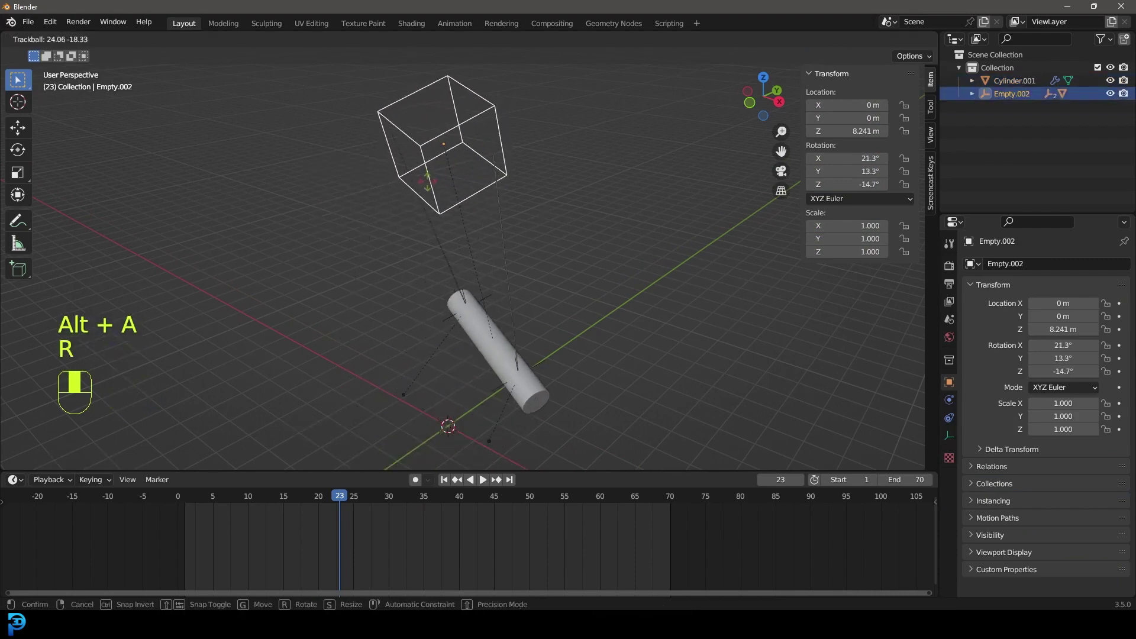
{"action": "key", "text": "r"}
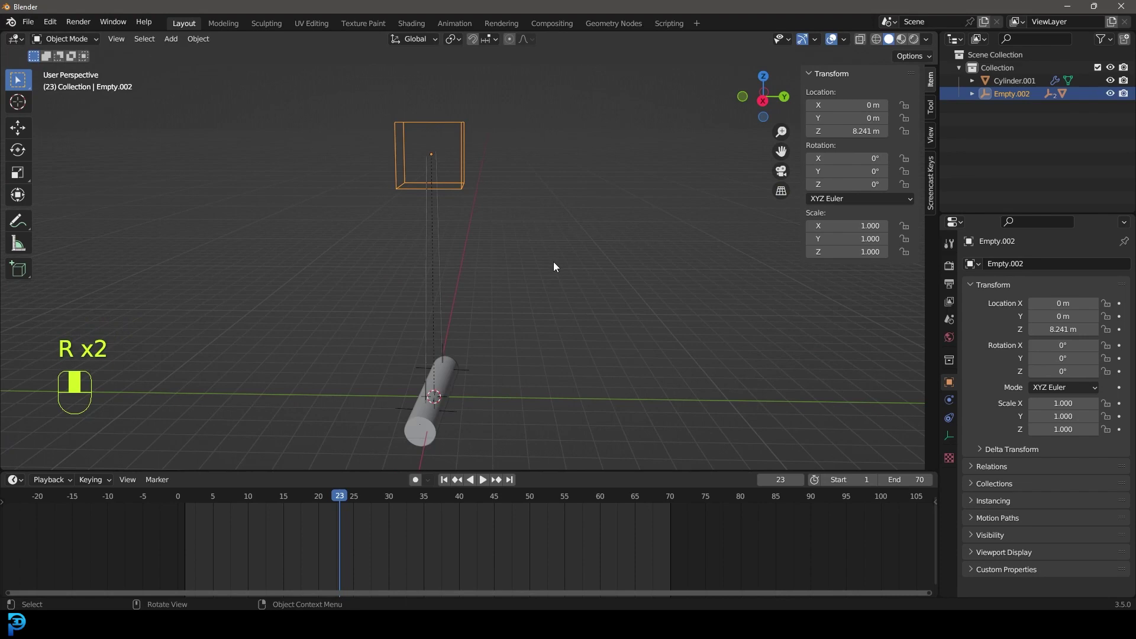
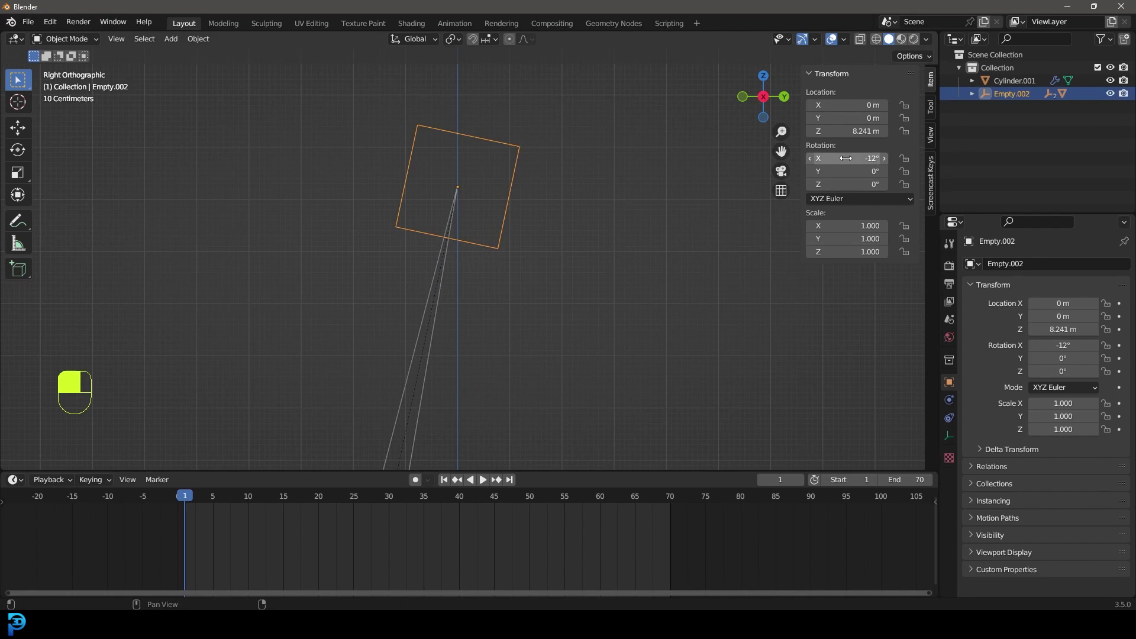
Keyframe Empty.002's -12° X tilt at frame 1 and add Cylinder.002.
{"action": "key", "text": "i"}
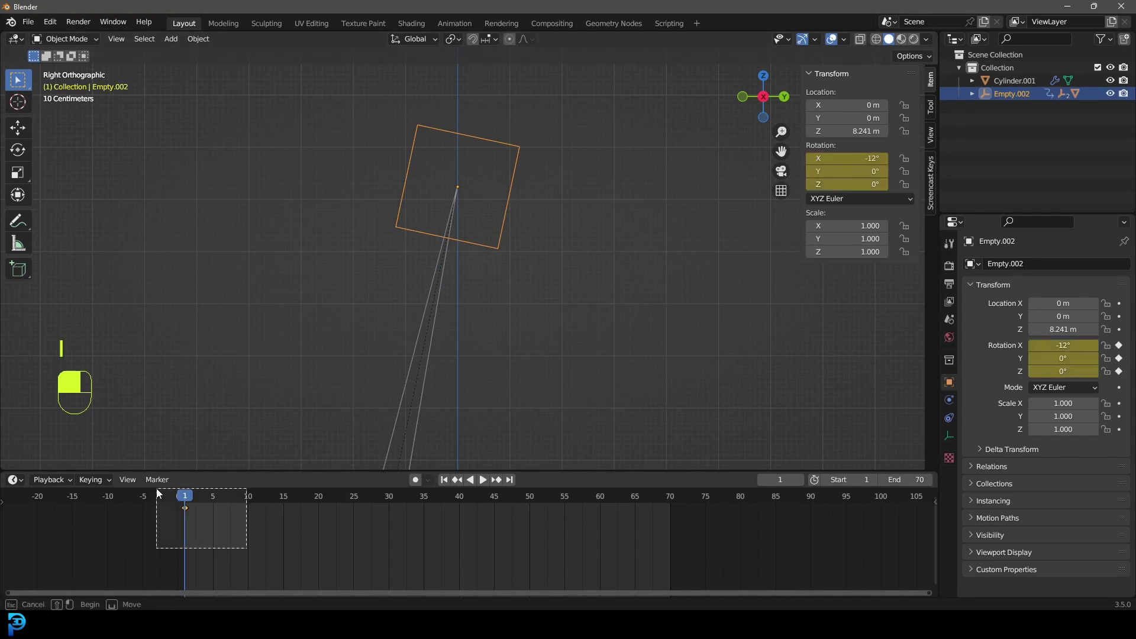
{"action": "key", "text": "shift+d"}
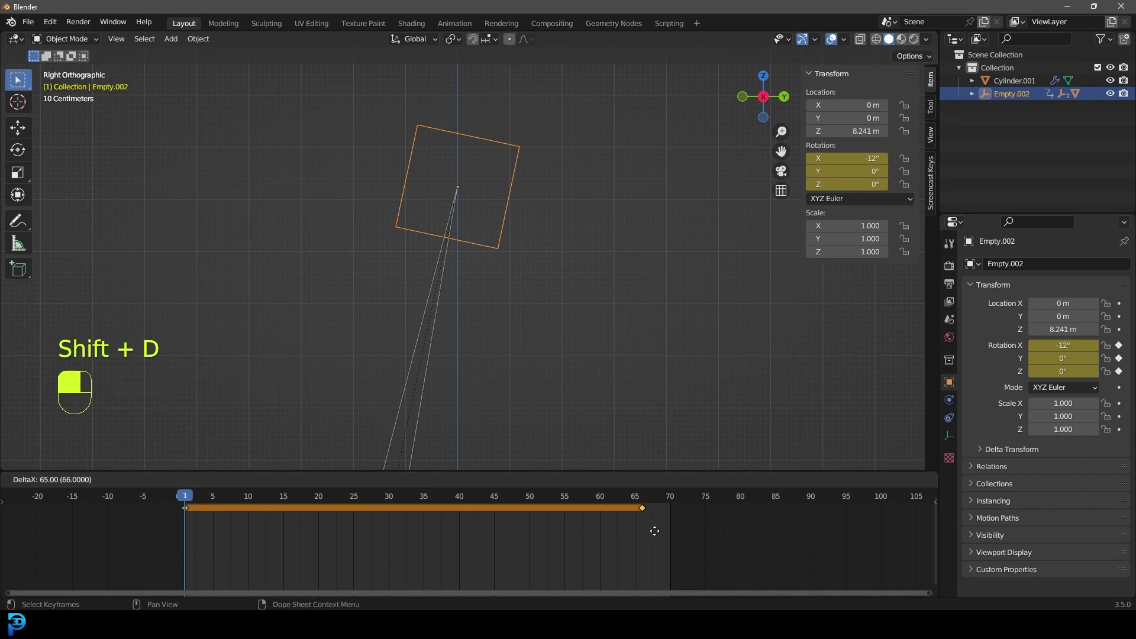
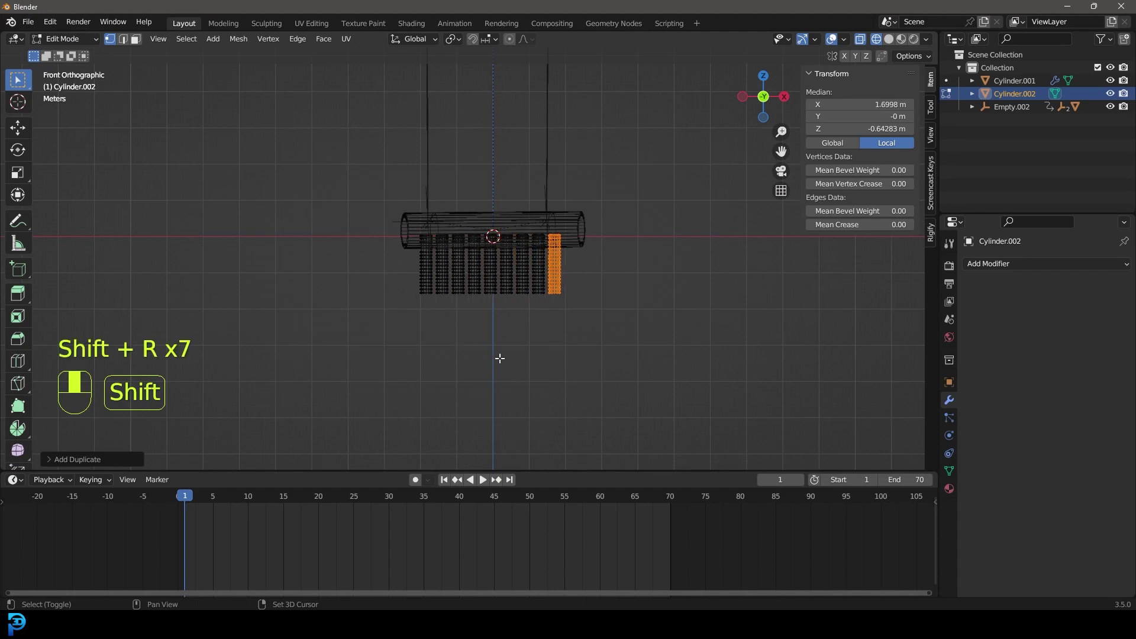
Assign all finger vertices to vertex group 'Group' and weight-paint a gradient from low at top to full at bottom.
{"action": "key", "text": "shift+r"}
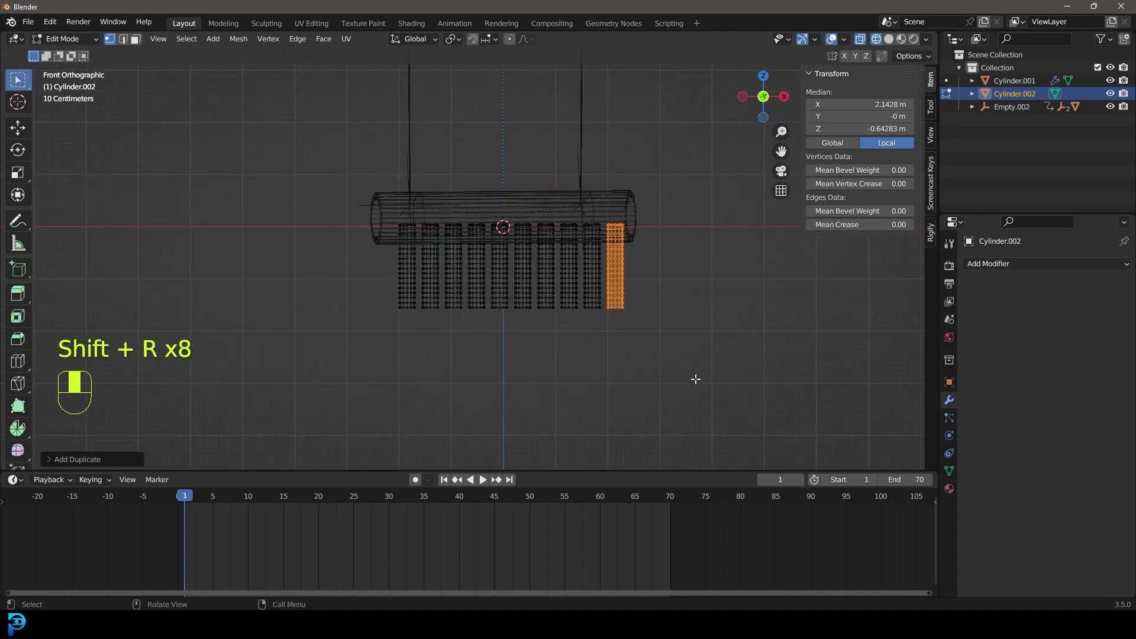
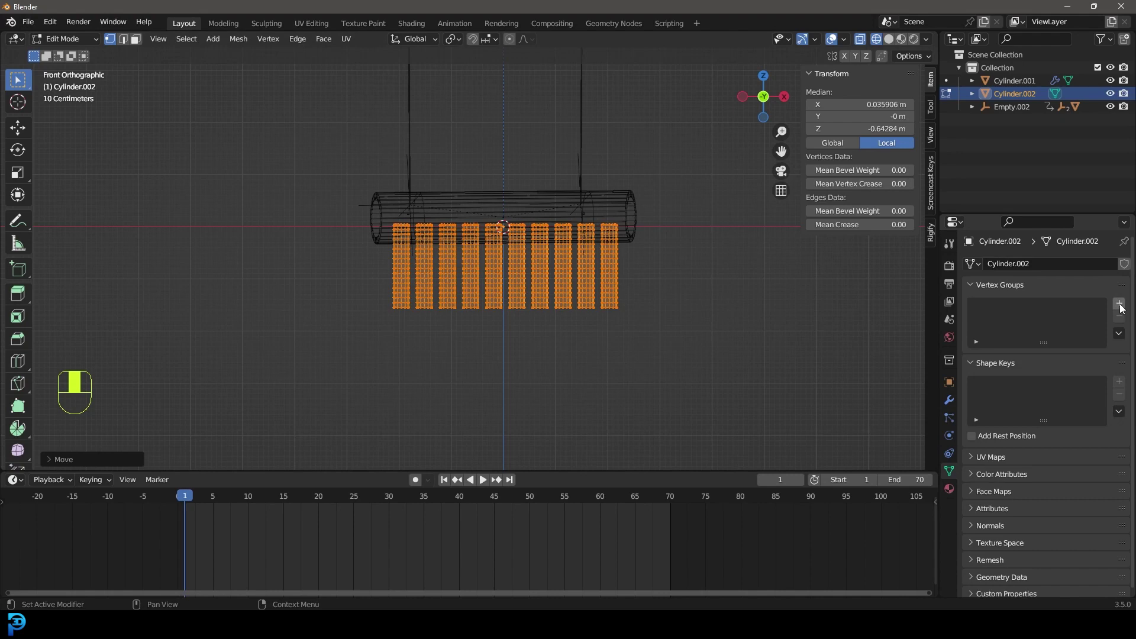
{"action": "left_click_drag", "start_coordinate": [1126, 310], "coordinate": [951, 443]}
{"action": "key", "text": "alt+a"}
{"action": "key", "text": "ctrl+KP_1"}
{"action": "key", "text": "z"}
{"action": "left_click_drag", "start_coordinate": [637, 205], "coordinate": [952, 443]}
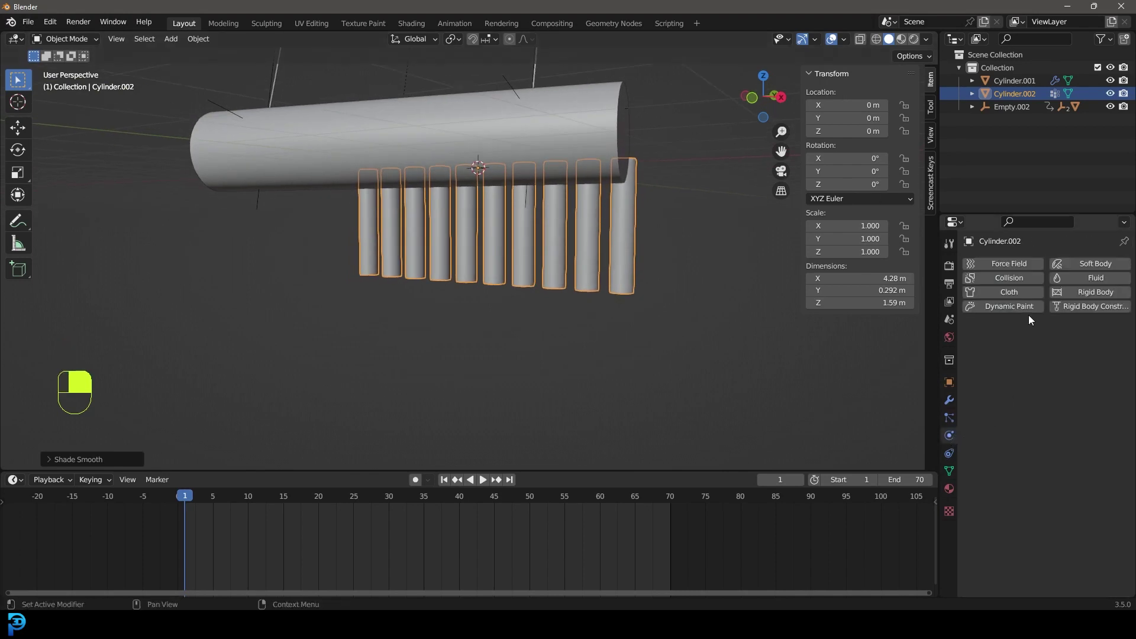
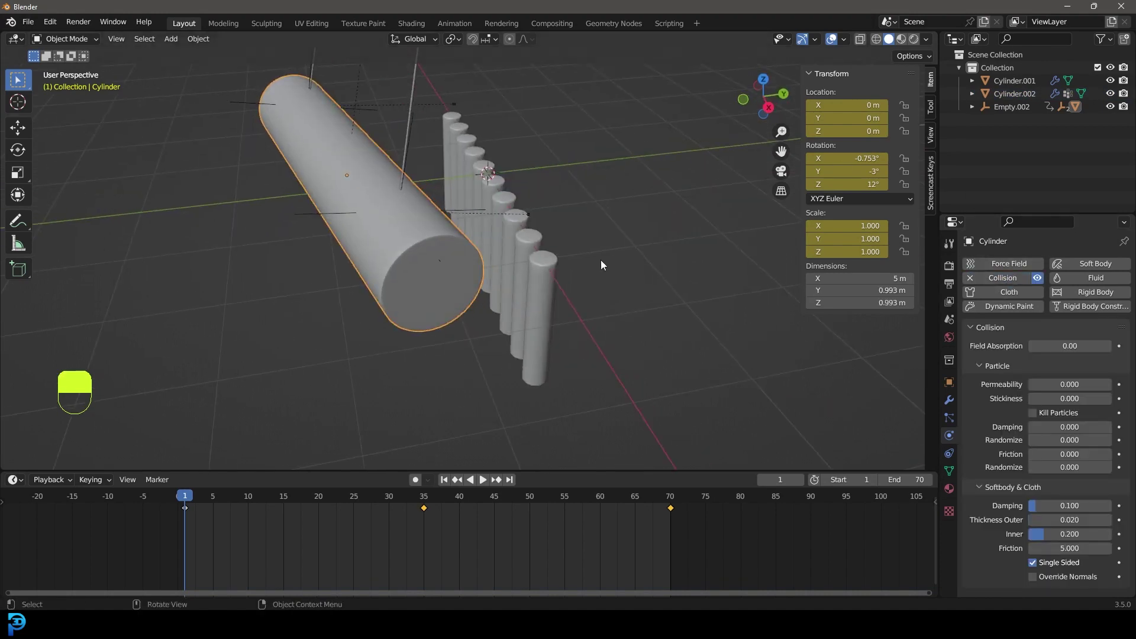
Play the inflated cloth simulation at pressure 220 and watch the fingers curl.
{"action": "left_click_drag", "start_coordinate": [318, 465], "coordinate": [179, 496]}
{"action": "key", "text": "space"}
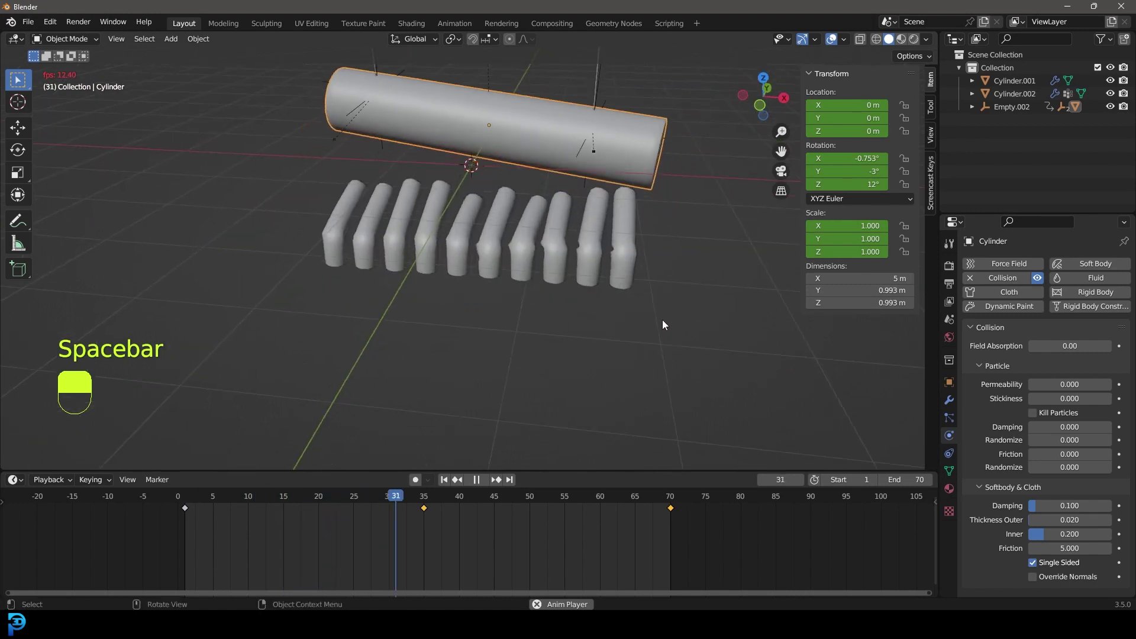
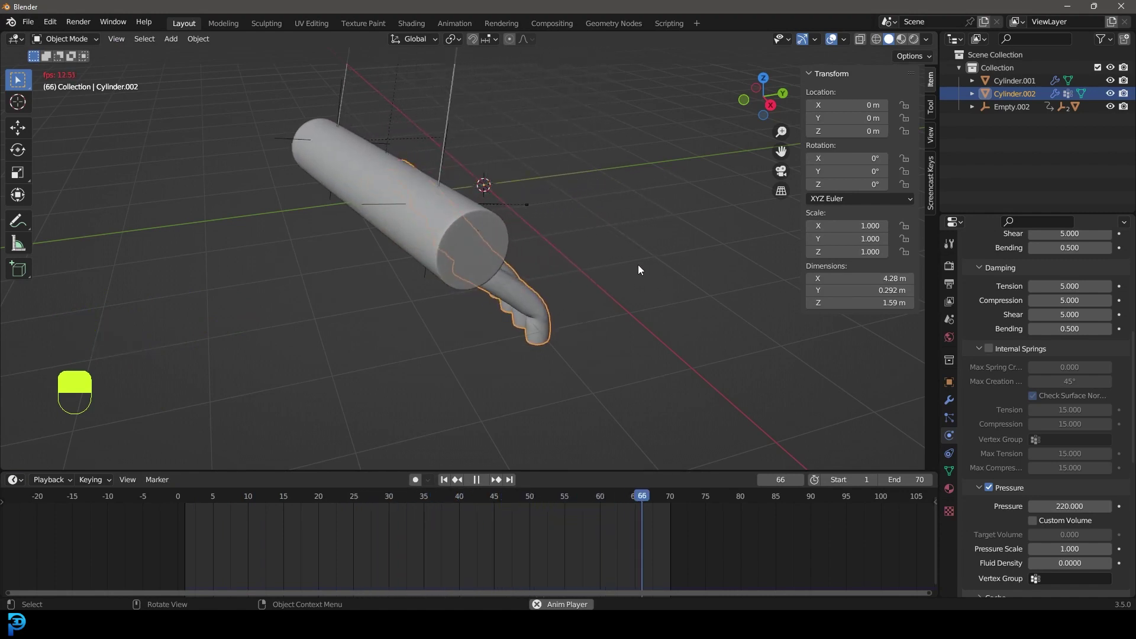
Lower the finger vertices along Z beneath the cylinder and replay the simulation at pressure 150.
{"action": "key", "text": "space"}
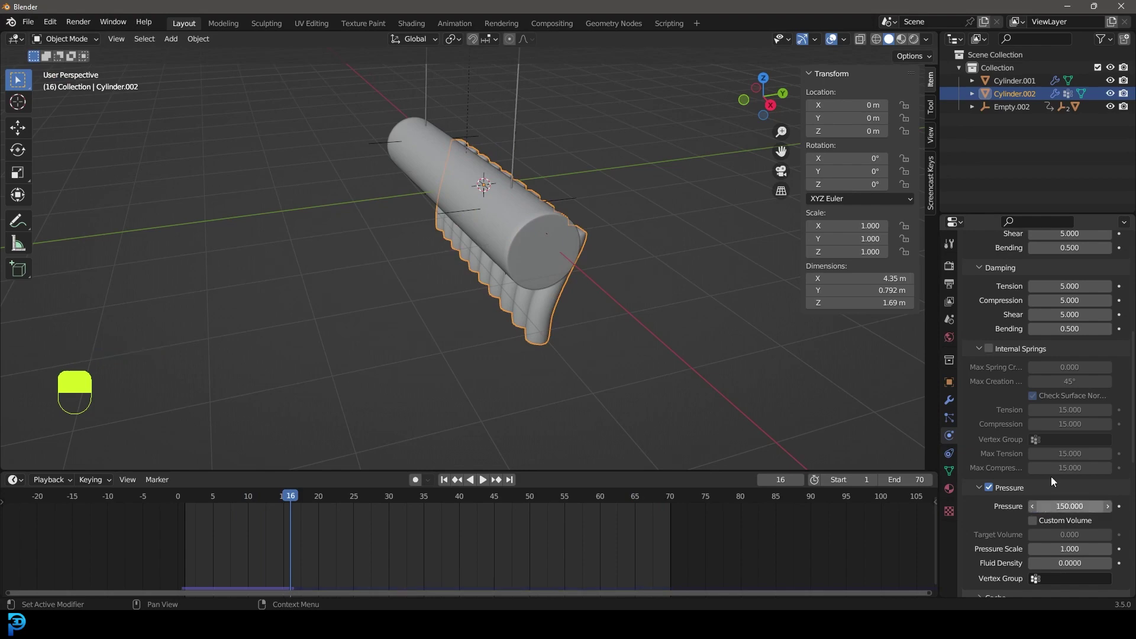
{"action": "key", "text": "KP_1"}
{"action": "key", "text": "Tab"}
{"action": "key", "text": "z"}
{"action": "key", "text": "a"}
{"action": "key", "text": "g"}
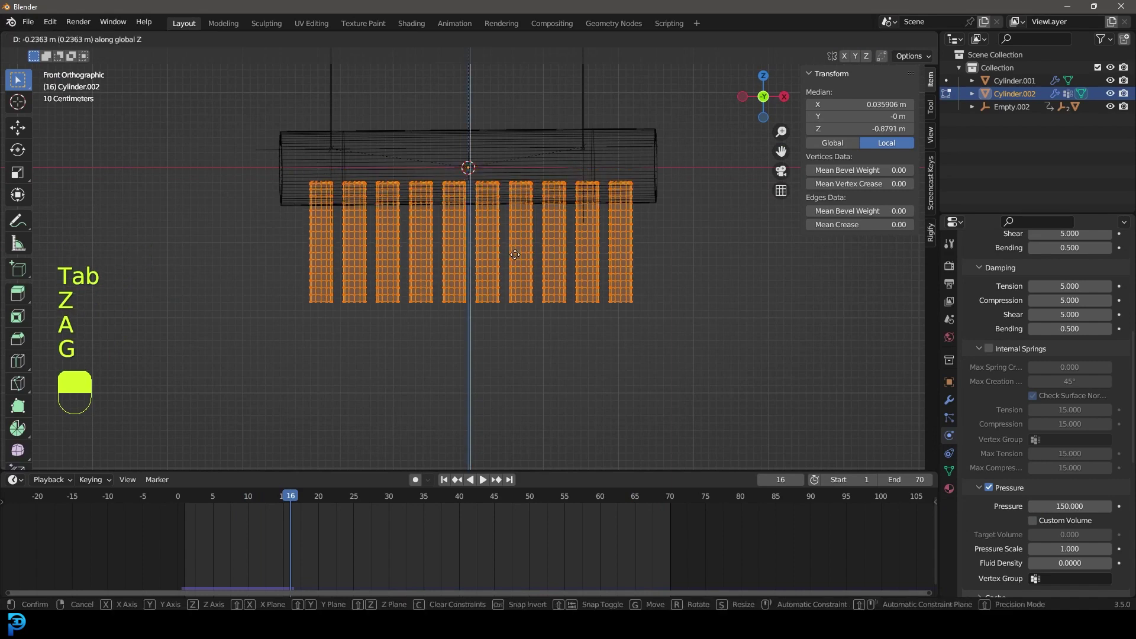
{"action": "left_click", "coordinate": [517, 256]}
{"action": "middle_click", "coordinate": [517, 256]}
{"action": "left_click_drag", "start_coordinate": [517, 256], "coordinate": [677, 247]}
{"action": "key", "text": "s"}
{"action": "key", "text": "g"}
{"action": "key", "text": "z"}
{"action": "left_click_drag", "start_coordinate": [676, 247], "coordinate": [619, 265]}
{"action": "key", "text": "Tab"}
{"action": "key", "text": "alt+a"}
{"action": "key", "text": "shift+Left"}
{"action": "key", "text": "space"}
{"action": "left_click_drag", "start_coordinate": [620, 265], "coordinate": [625, 270]}
{"action": "key", "text": "space"}
Nudge the fingers slightly lower again in Edit Mode and replay to frame 49.
{"action": "left_click", "coordinate": [625, 270]}
{"action": "key", "text": "shift+KP_1"}
{"action": "left_click_drag", "start_coordinate": [625, 271], "coordinate": [570, 263]}
{"action": "left_click", "coordinate": [574, 268]}
{"action": "middle_click", "coordinate": [575, 268]}
{"action": "key", "text": "Tab"}
{"action": "right_click", "coordinate": [580, 278]}
{"action": "left_click", "coordinate": [578, 277]}
{"action": "key", "text": "g"}
{"action": "left_click_drag", "start_coordinate": [577, 278], "coordinate": [684, 219]}
{"action": "key", "text": "s"}
{"action": "key", "text": "g"}
{"action": "key", "text": "Tab"}
{"action": "key", "text": "alt+a"}
{"action": "key", "text": "shift+Left"}
{"action": "key", "text": "space"}
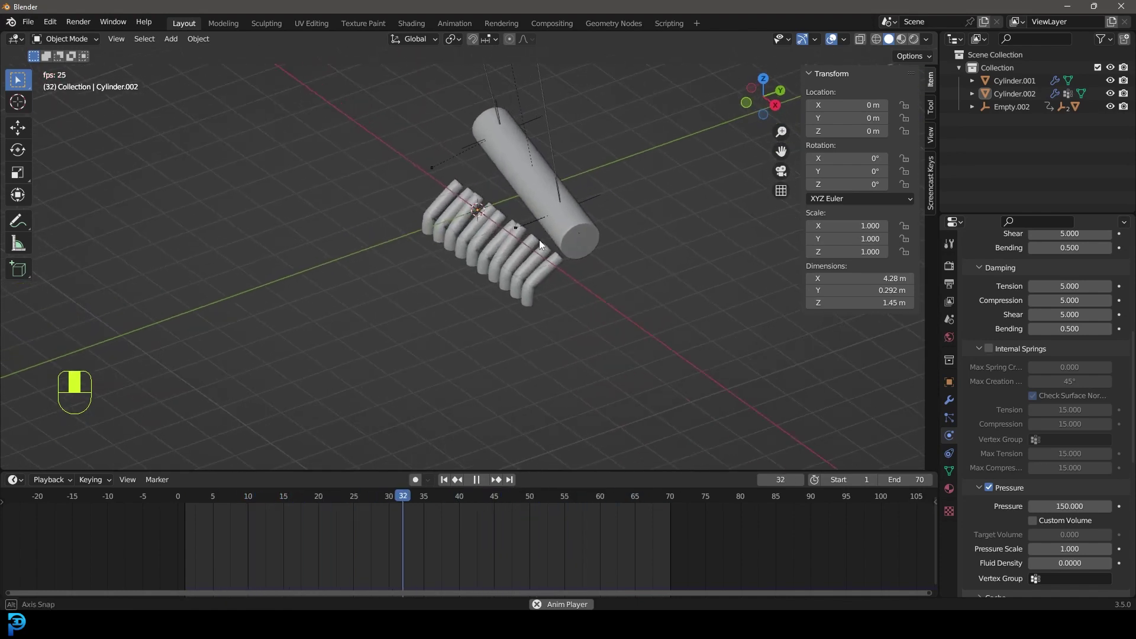
{"action": "key", "text": "space"}
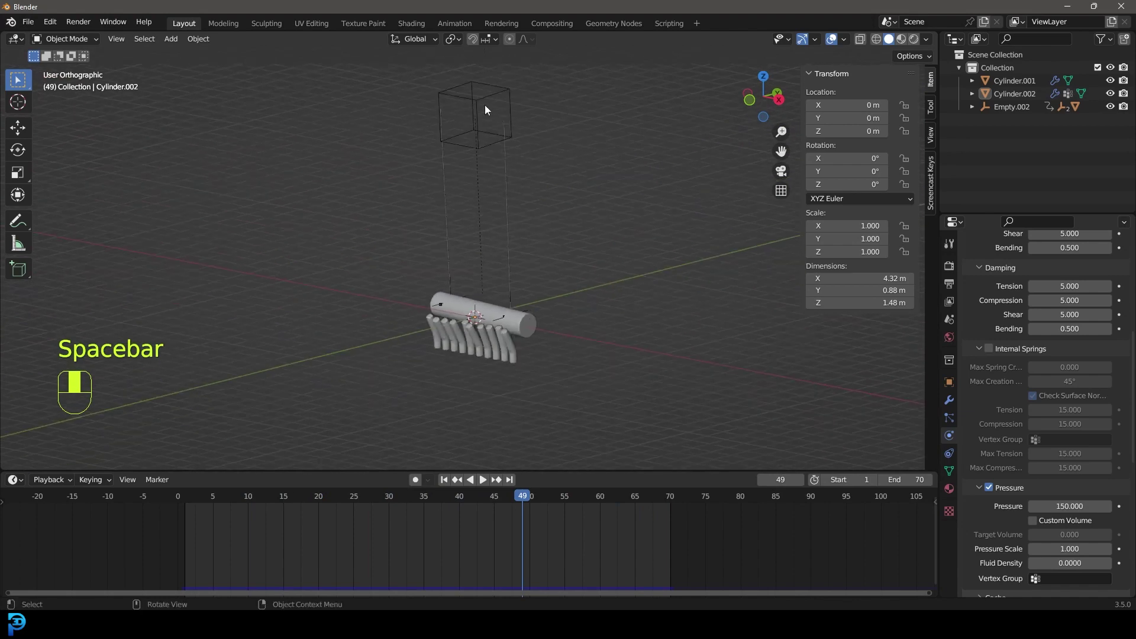
{"action": "key", "text": "space"}
Select Empty.002 above the cylinder, now tilted 3.55° on X.
{"action": "left_click_drag", "start_coordinate": [125, 463], "coordinate": [38, 484]}
{"action": "left_click", "coordinate": [24, 484]}
{"action": "middle_click", "coordinate": [24, 484]}
{"action": "left_click", "coordinate": [271, 380]}
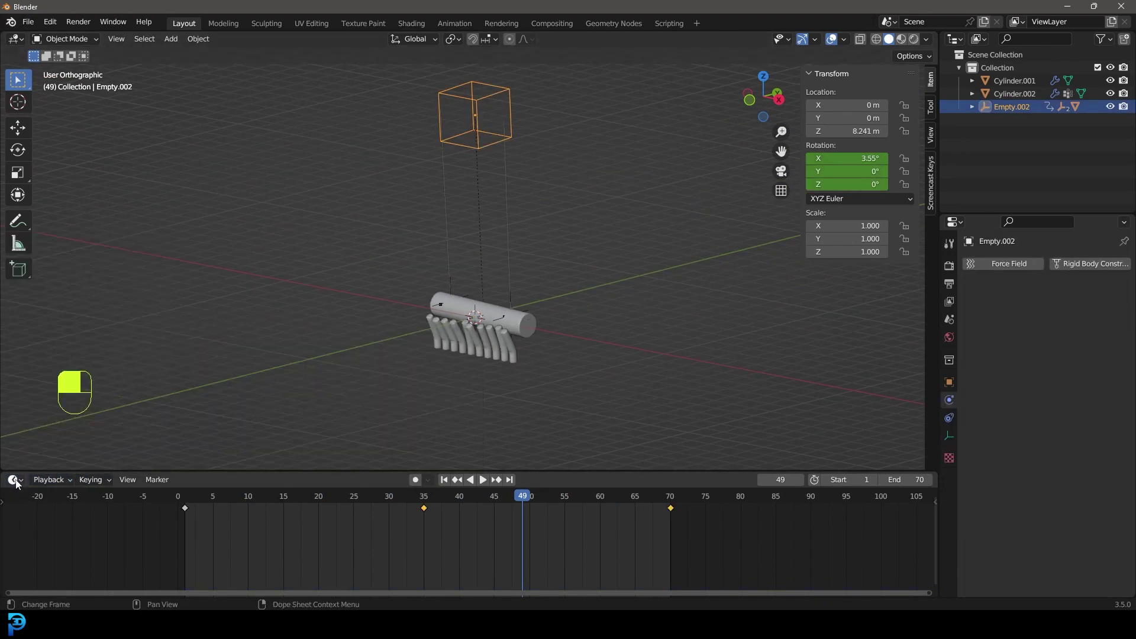
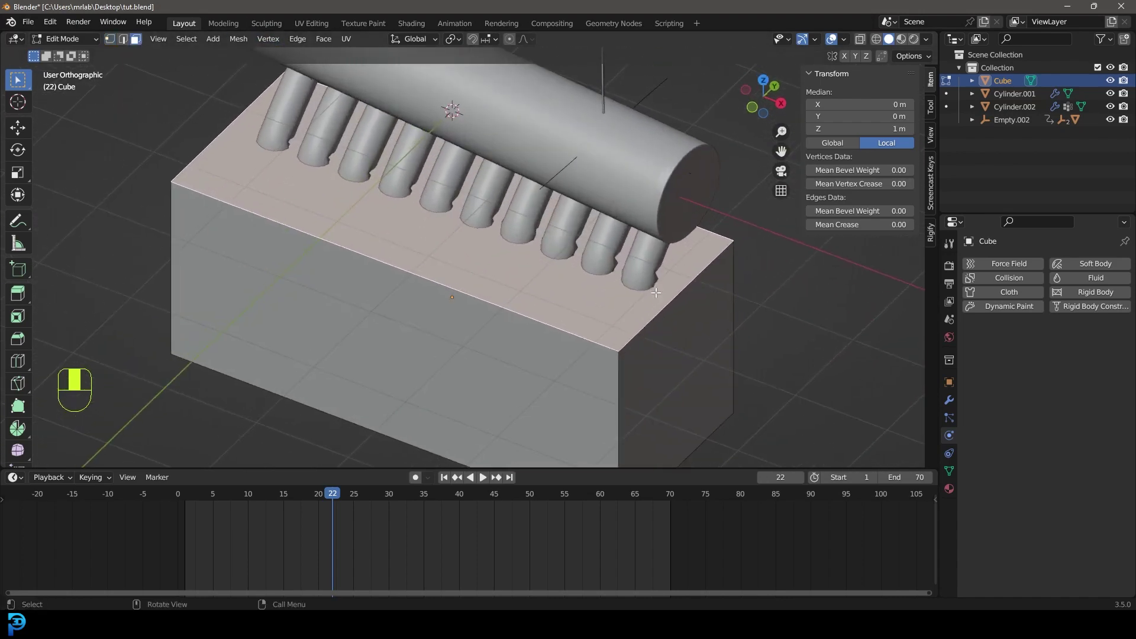
Inset the cube's top face, stretch it lengthwise and push it down into the cube.
{"action": "key", "text": "i"}
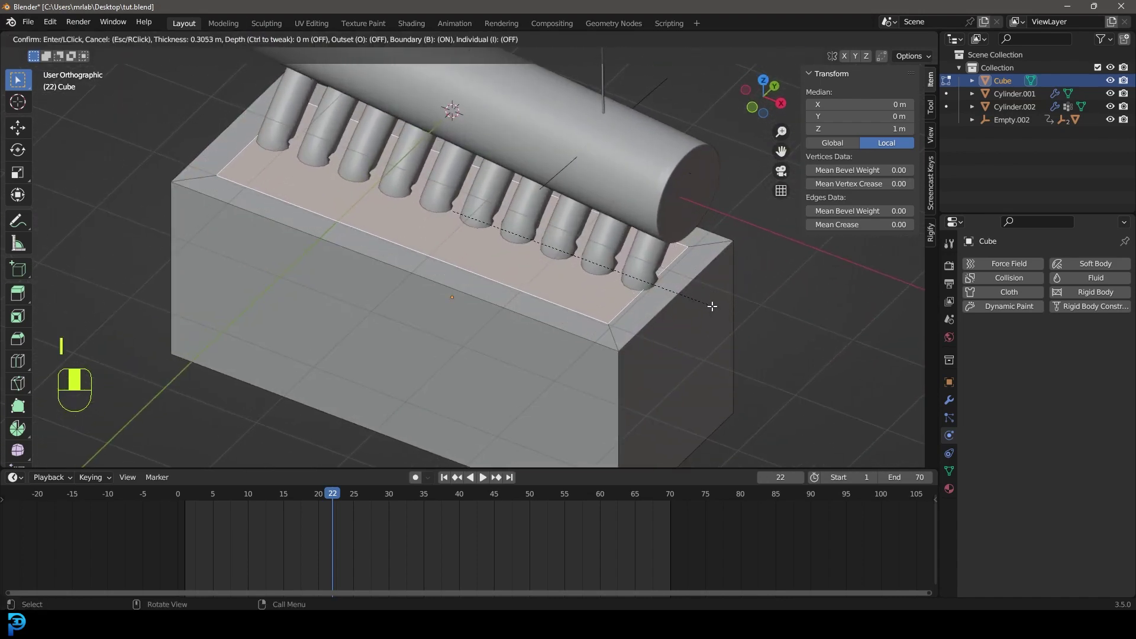
{"action": "key", "text": "s"}
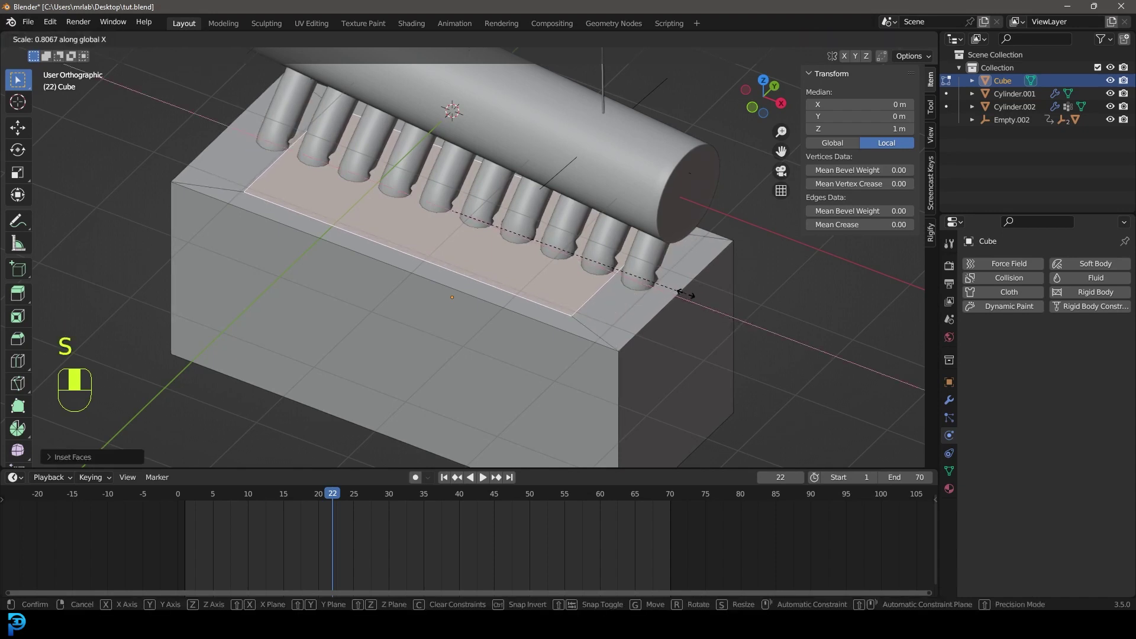
{"action": "key", "text": "s"}
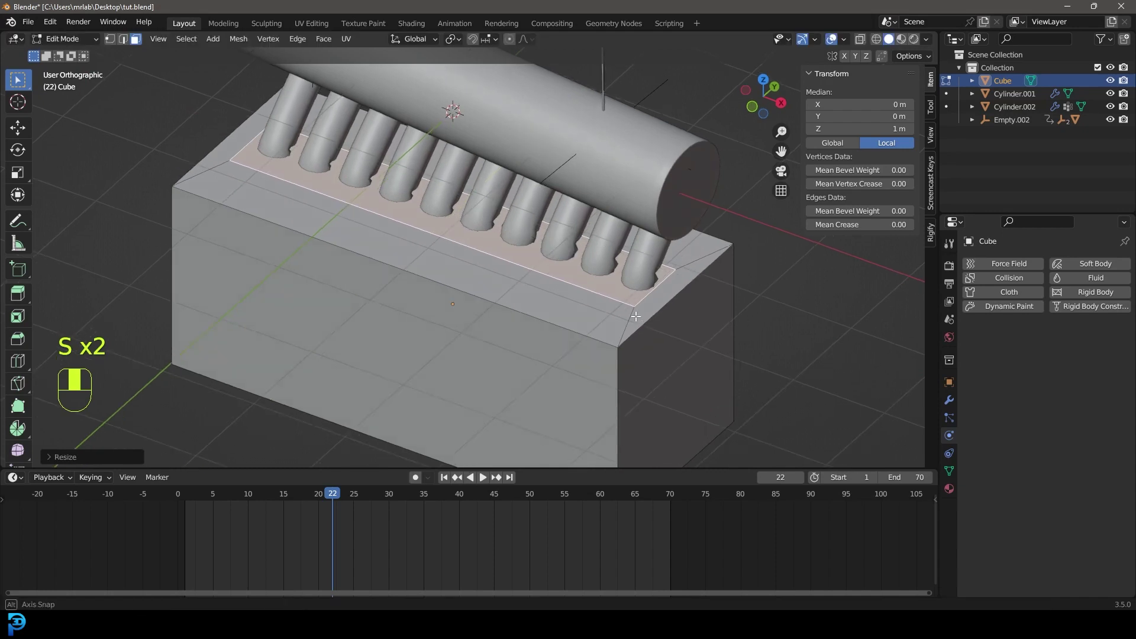
{"action": "key", "text": "e"}
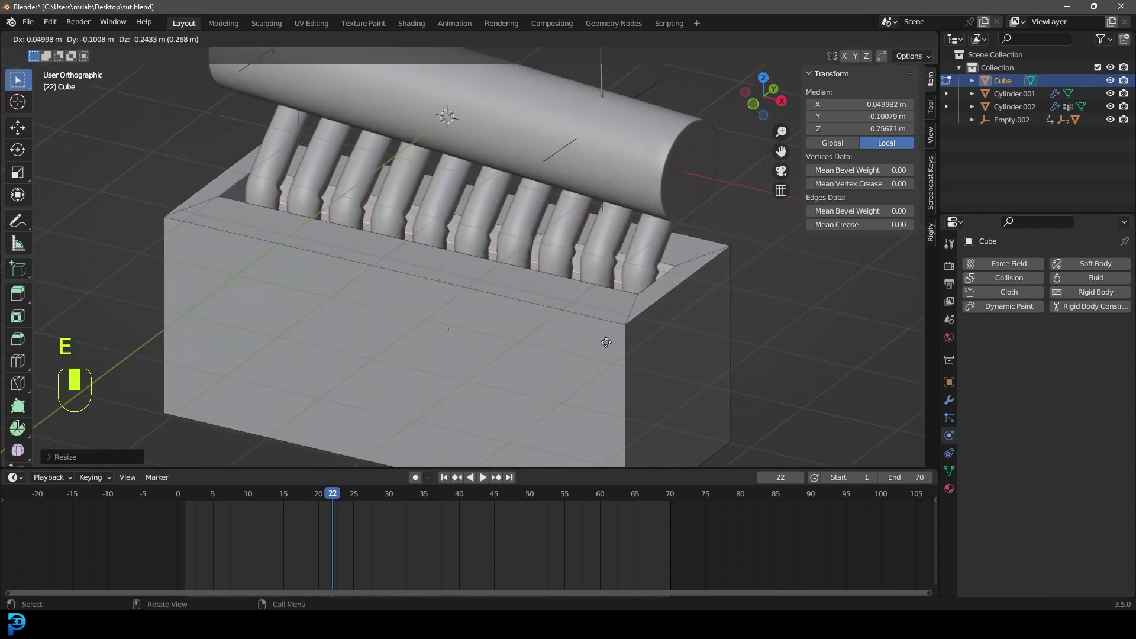
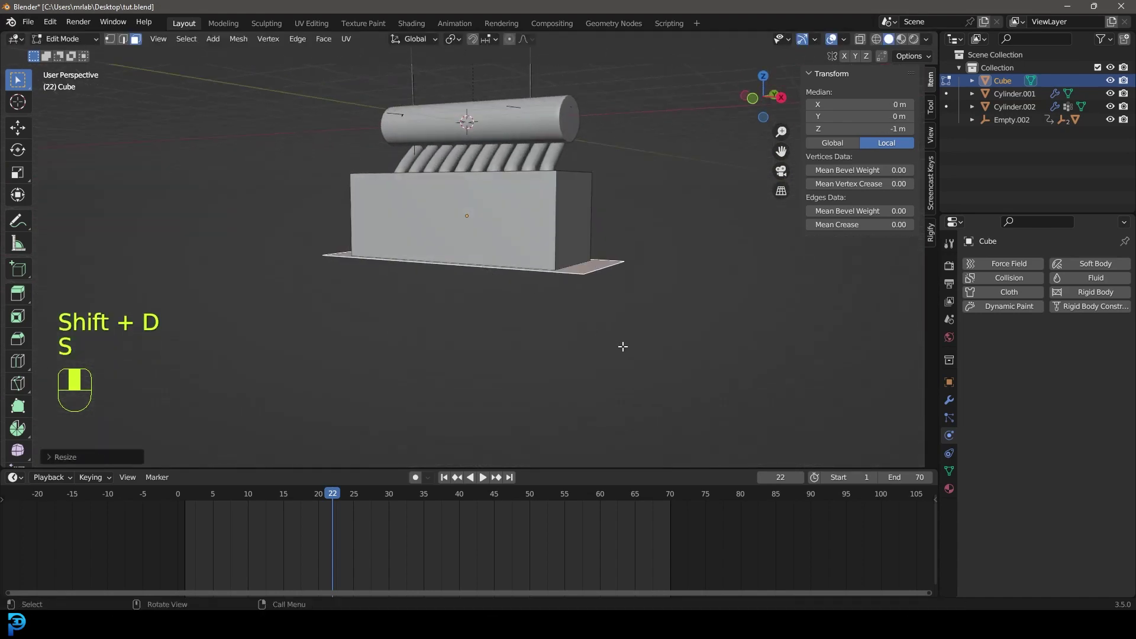
Extrude the cube's sides along X into a 21.8 m wide, 8.4 m tall block with a back wall.
{"action": "key", "text": "g"}
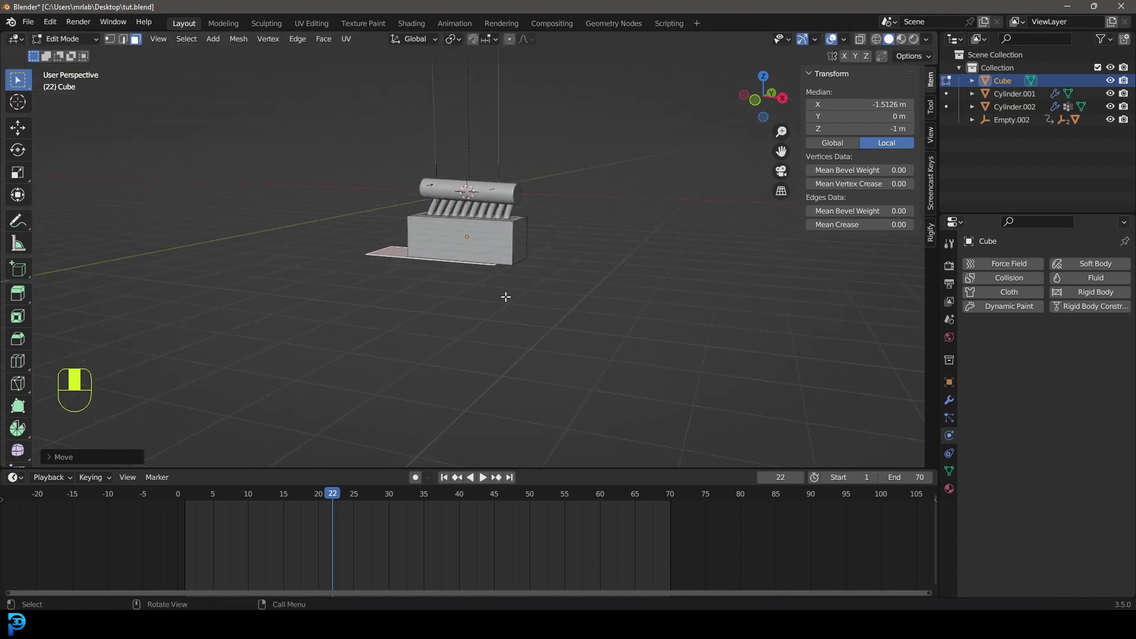
{"action": "key", "text": "s"}
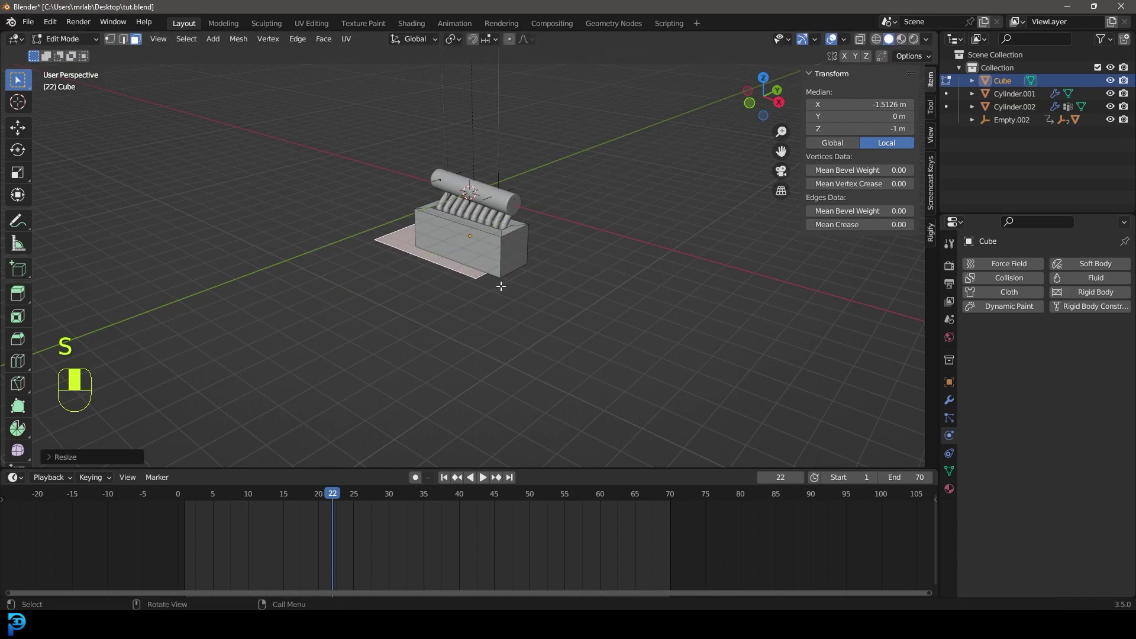
{"action": "key", "text": "e"}
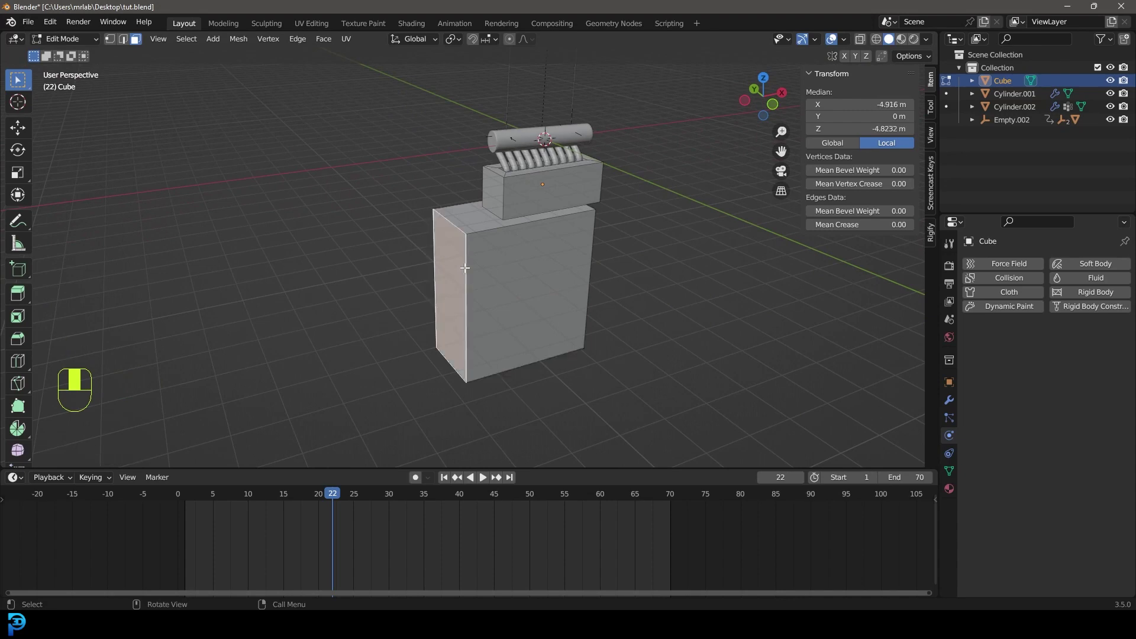
{"action": "key", "text": "g"}
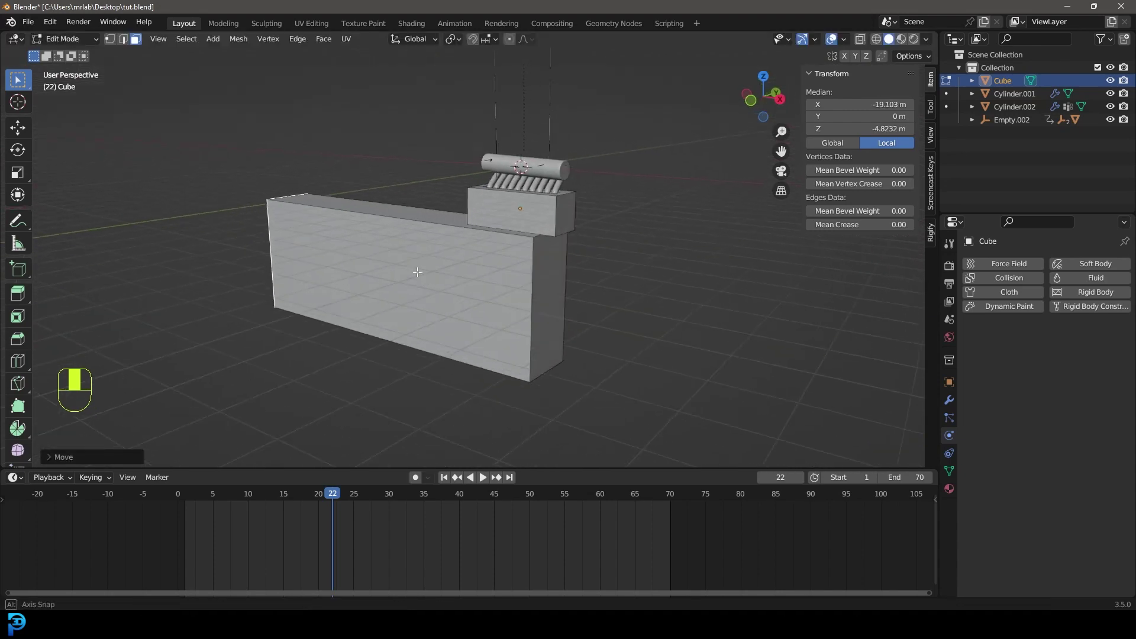
{"action": "key", "text": "ctrl+l"}
{"action": "key", "text": "g"}
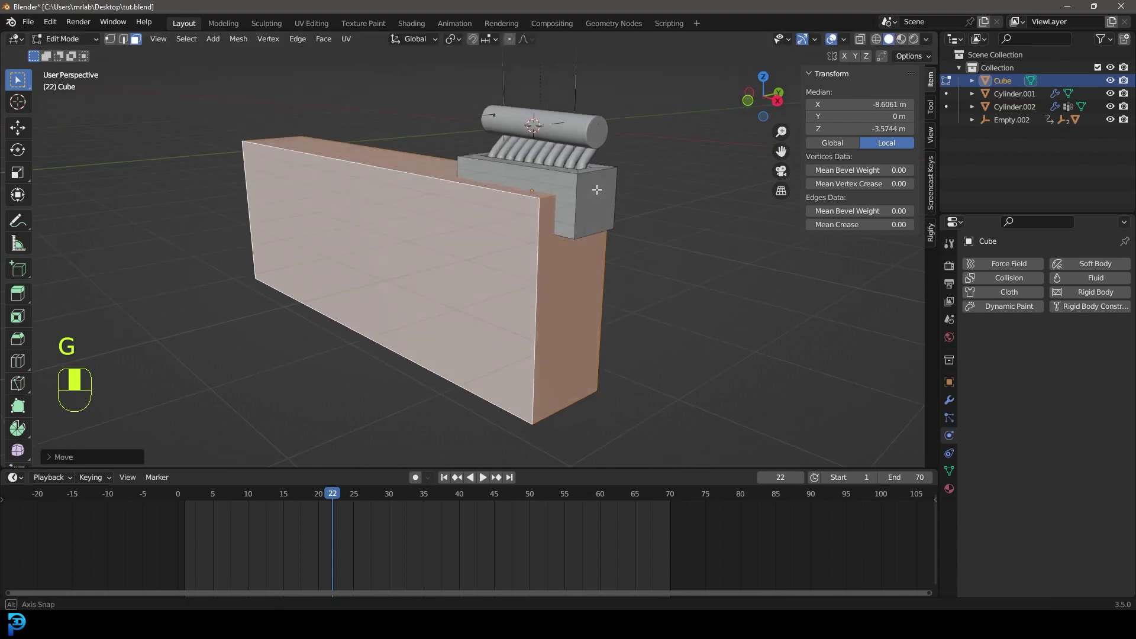
{"action": "key", "text": "Tab"}
{"action": "middle_click", "coordinate": [602, 216]}
Add a Bevel modifier to the Cube base with 0.017 m amount and 3 segments.
{"action": "left_click_drag", "start_coordinate": [951, 405], "coordinate": [978, 338]}
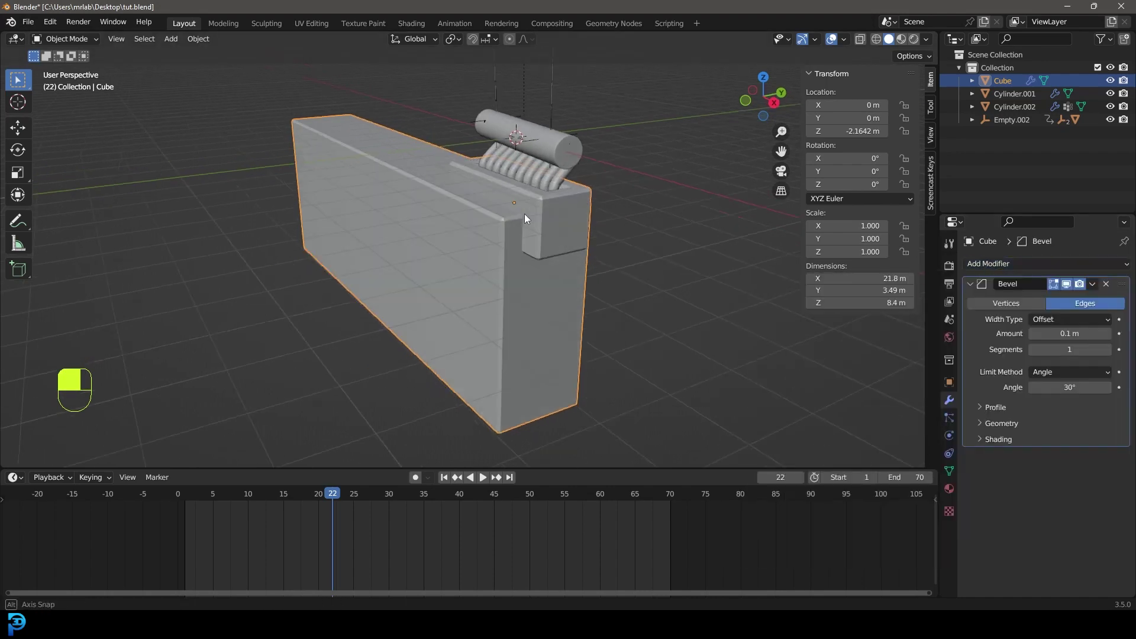
{"action": "key", "text": "ctrl+a"}
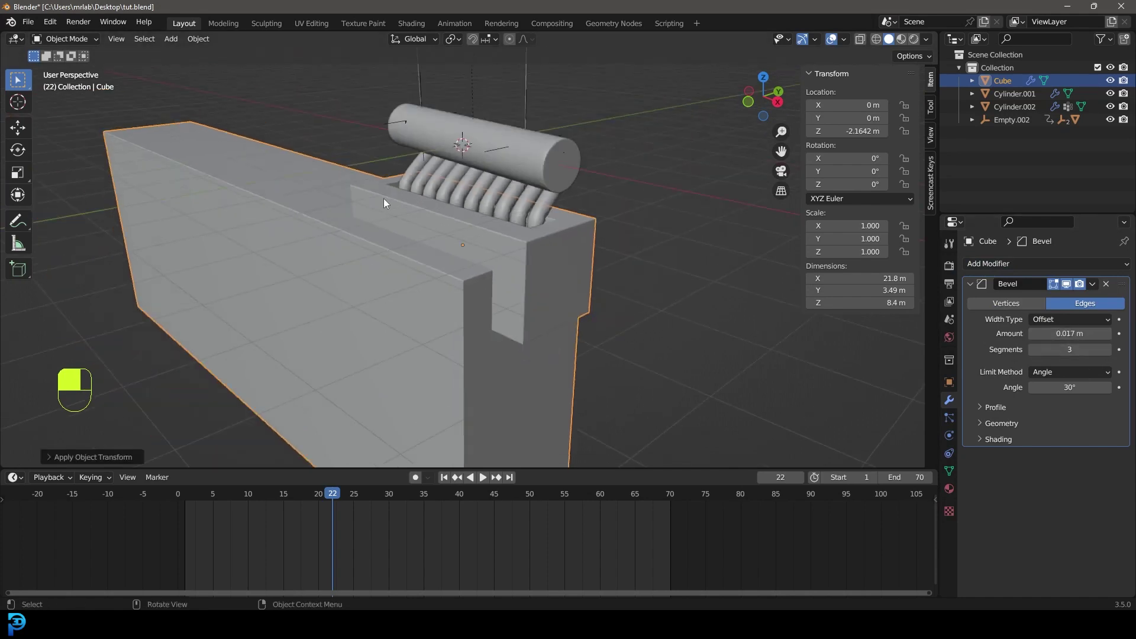
{"action": "key", "text": "alt+a"}
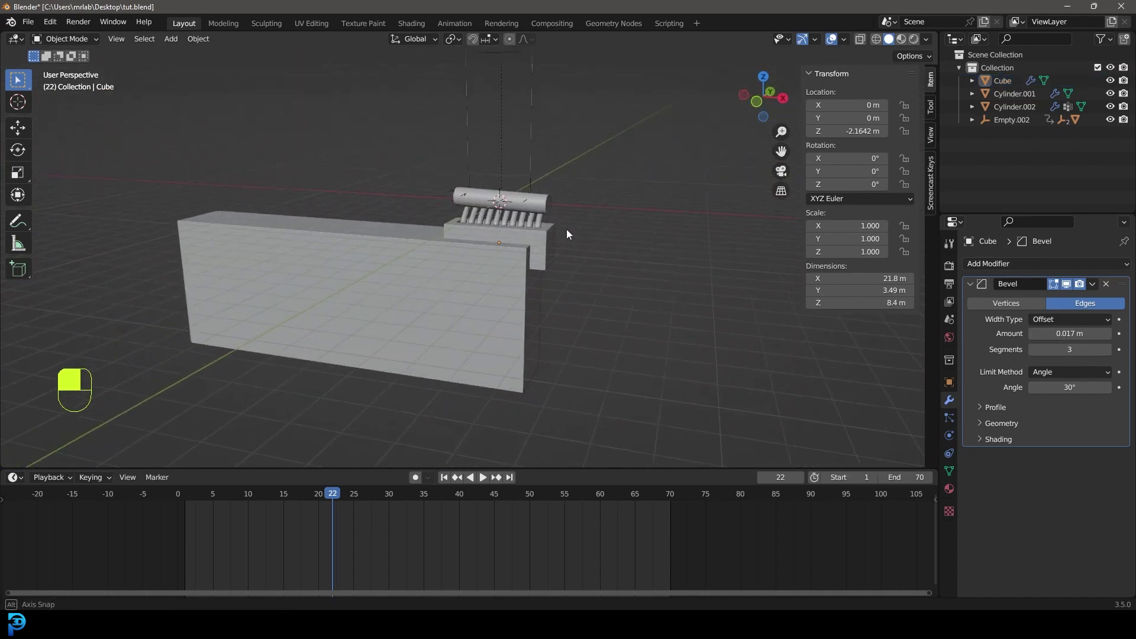
Add a large floor plane under the rig and extrude two edges up into backdrop walls.
{"action": "key", "text": "shift+a"}
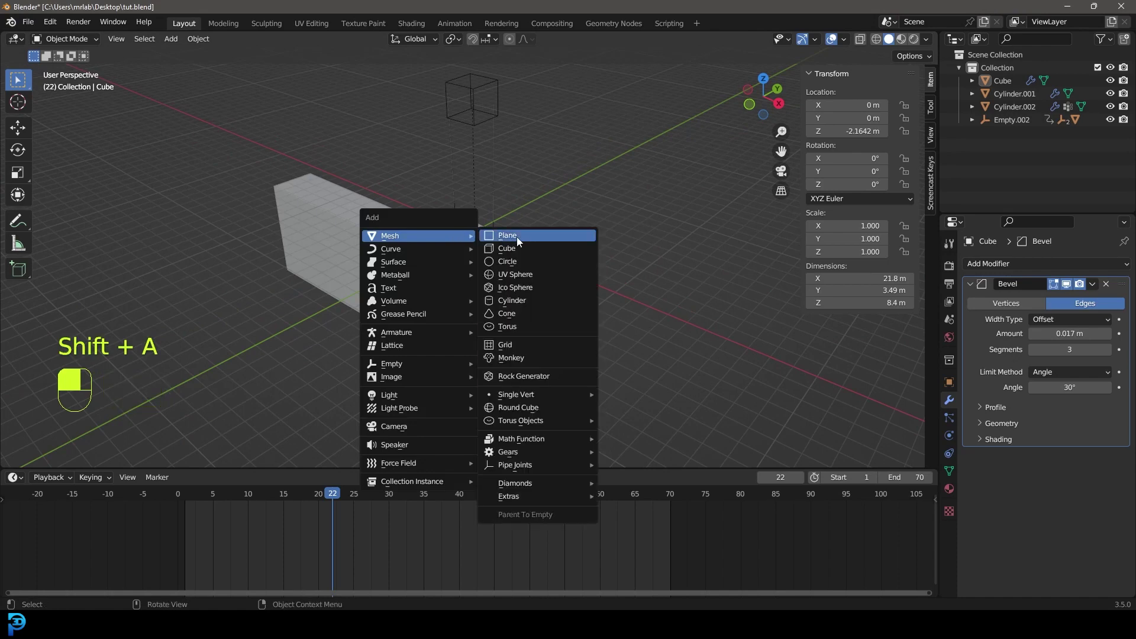
{"action": "key", "text": "g"}
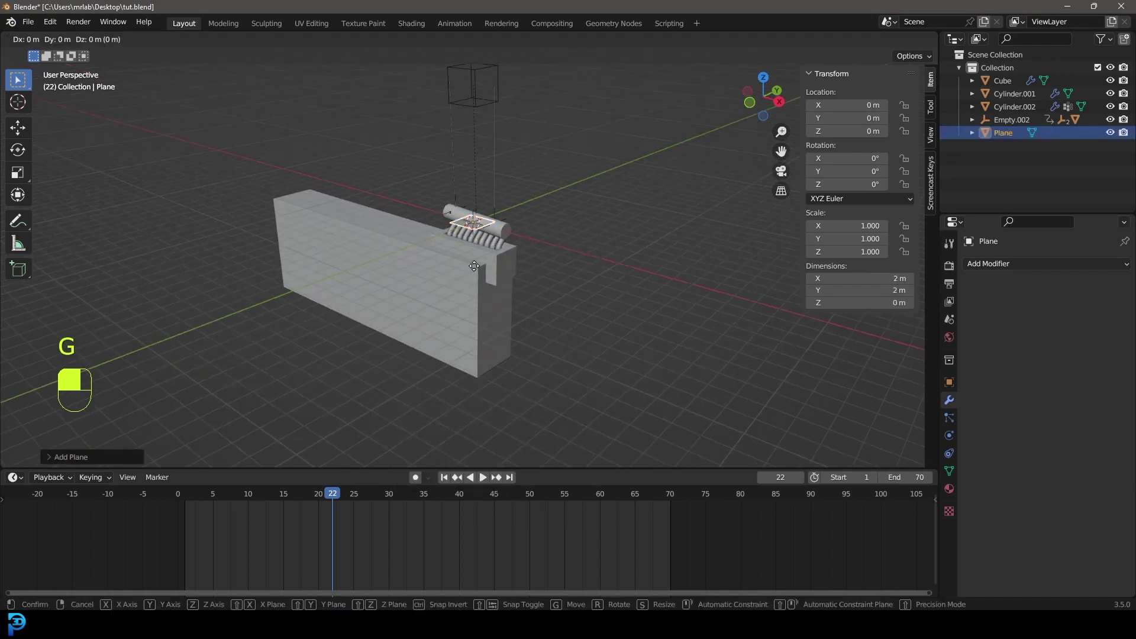
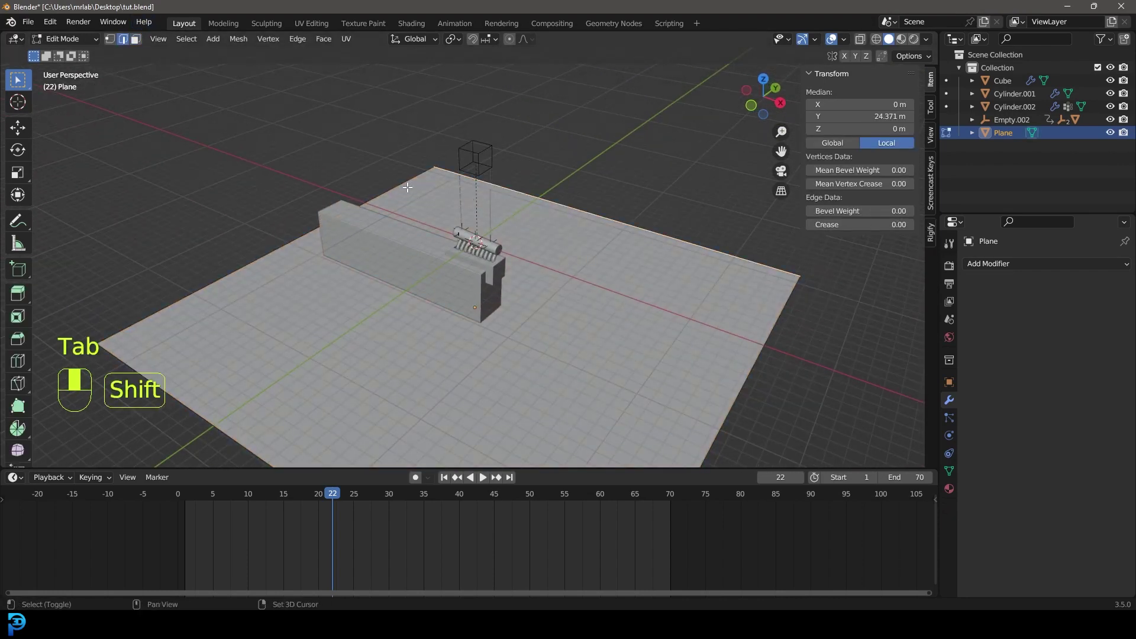
{"action": "key", "text": "e"}
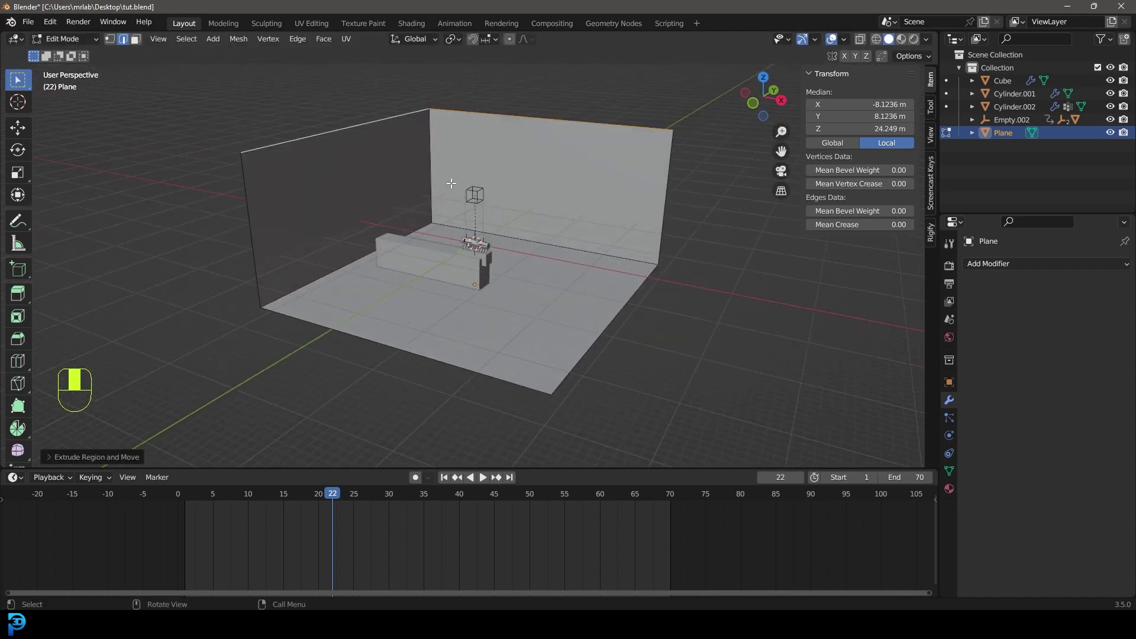
{"action": "key", "text": "ctrl+KP_Add"}
{"action": "key", "text": "g"}
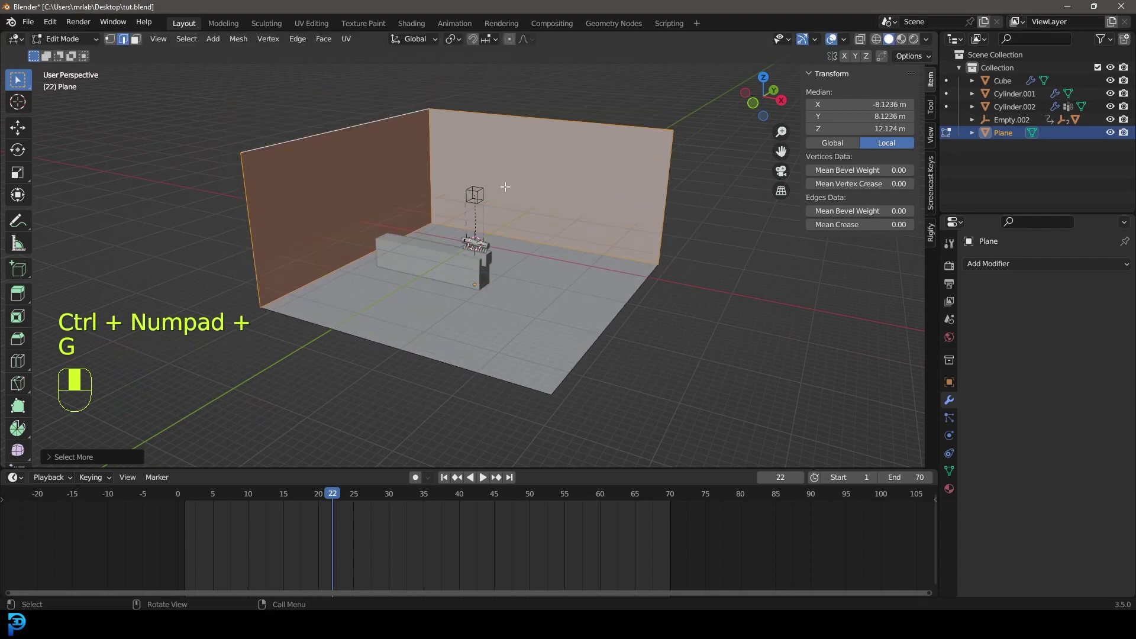
Separate the raised walls into their own object, Plane.001, and return to Object Mode.
{"action": "key", "text": "p"}
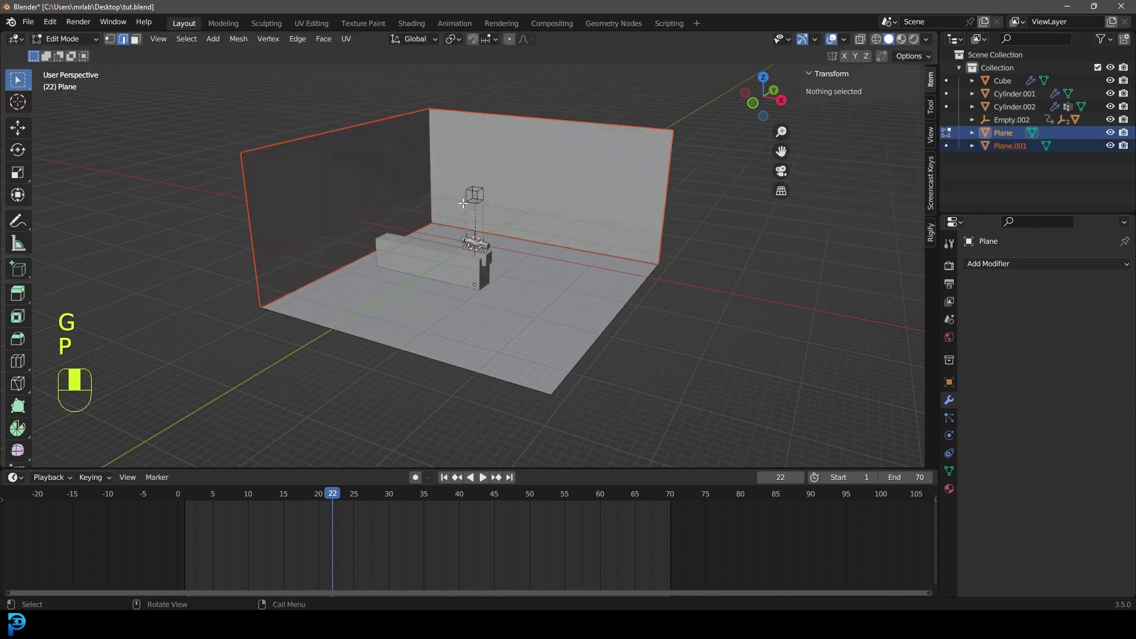
{"action": "key", "text": "Tab"}
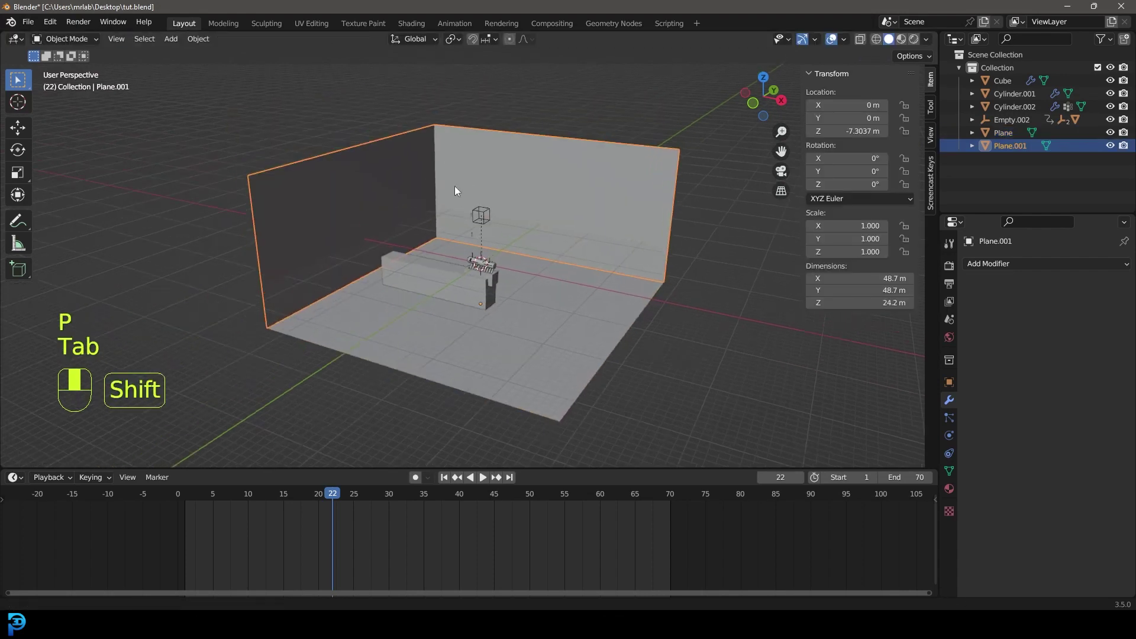
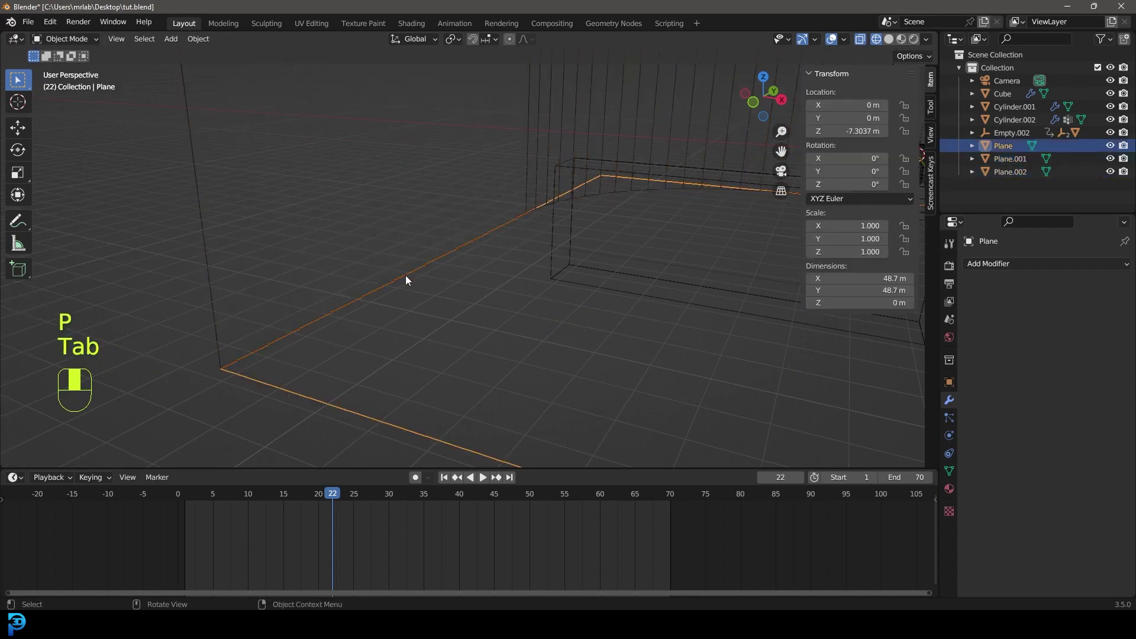
Convert Plane.002 into a curve along the backdrop edge with a 0.072 m round bevel depth.
{"action": "left_click_drag", "start_coordinate": [410, 281], "coordinate": [954, 458]}
{"action": "key", "text": "g"}
{"action": "key", "text": "F3"}
{"action": "left_click", "coordinate": [954, 457]}
{"action": "left_click_drag", "start_coordinate": [954, 457], "coordinate": [996, 443]}
{"action": "left_click_drag", "start_coordinate": [996, 443], "coordinate": [245, 211]}
{"action": "key", "text": "z"}
Select Cylinder.002 and bring up its cloth cache settings, adjusting the end frame from 250.
{"action": "left_click_drag", "start_coordinate": [192, 183], "coordinate": [245, 212]}
{"action": "left_click_drag", "start_coordinate": [191, 182], "coordinate": [140, 249]}
{"action": "key", "text": "alt+a"}
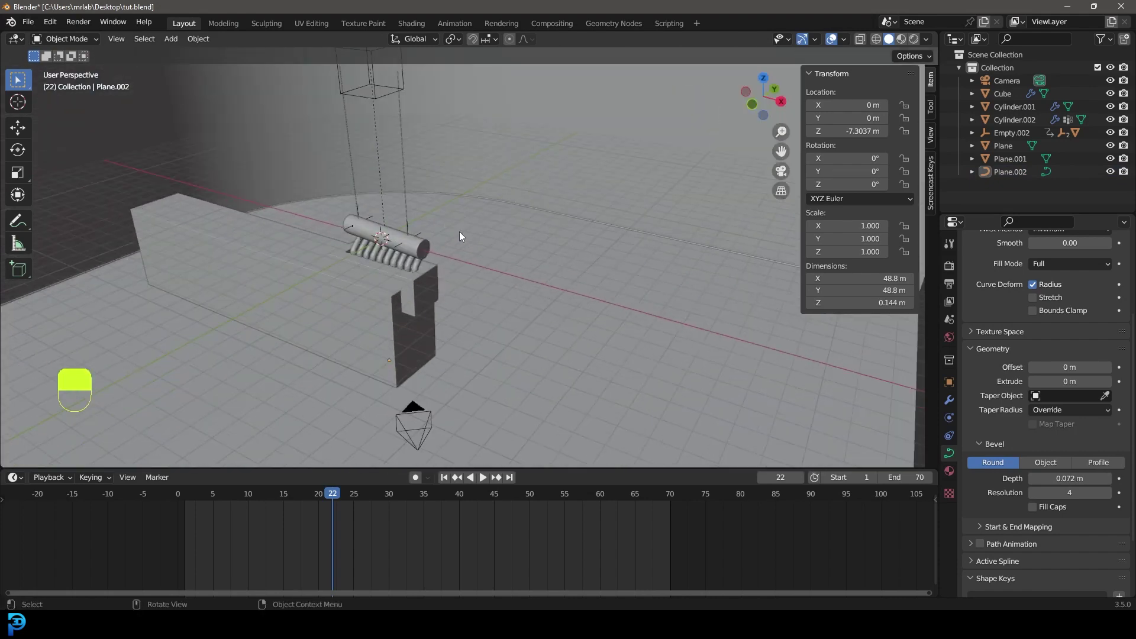
{"action": "left_click_drag", "start_coordinate": [541, 269], "coordinate": [951, 439]}
{"action": "left_click_drag", "start_coordinate": [971, 427], "coordinate": [999, 525]}
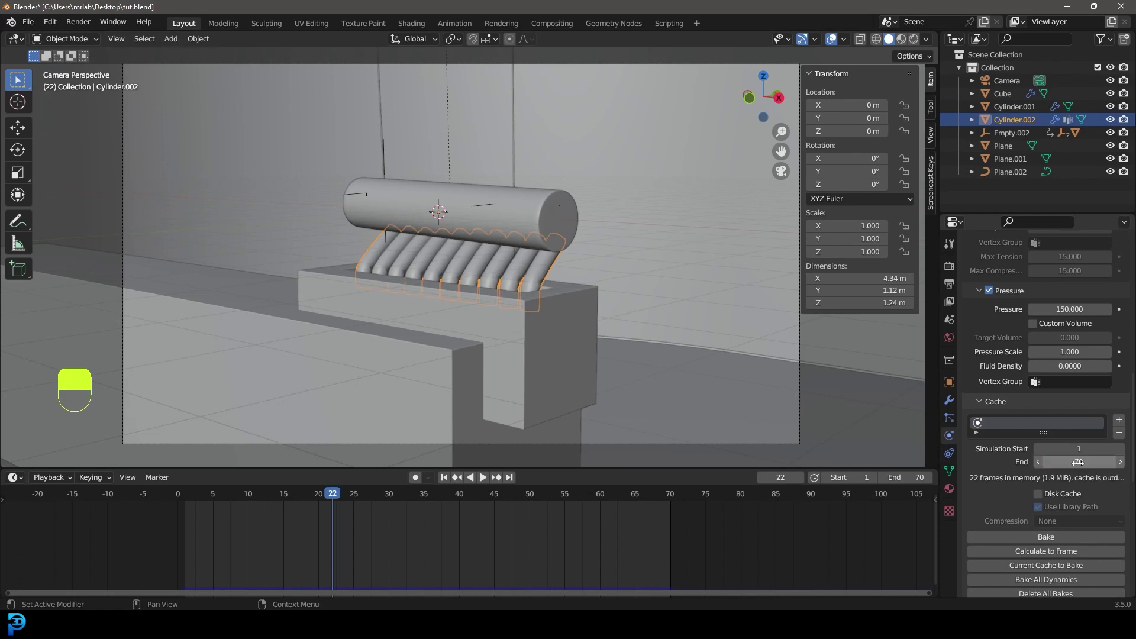
Bake the fingers' cloth simulation to frame 70 and play it back.
{"action": "left_click_drag", "start_coordinate": [1051, 538], "coordinate": [592, 247]}
{"action": "key", "text": "ctrl+shift+s"}
{"action": "key", "text": "alt+a"}
{"action": "key", "text": "space"}
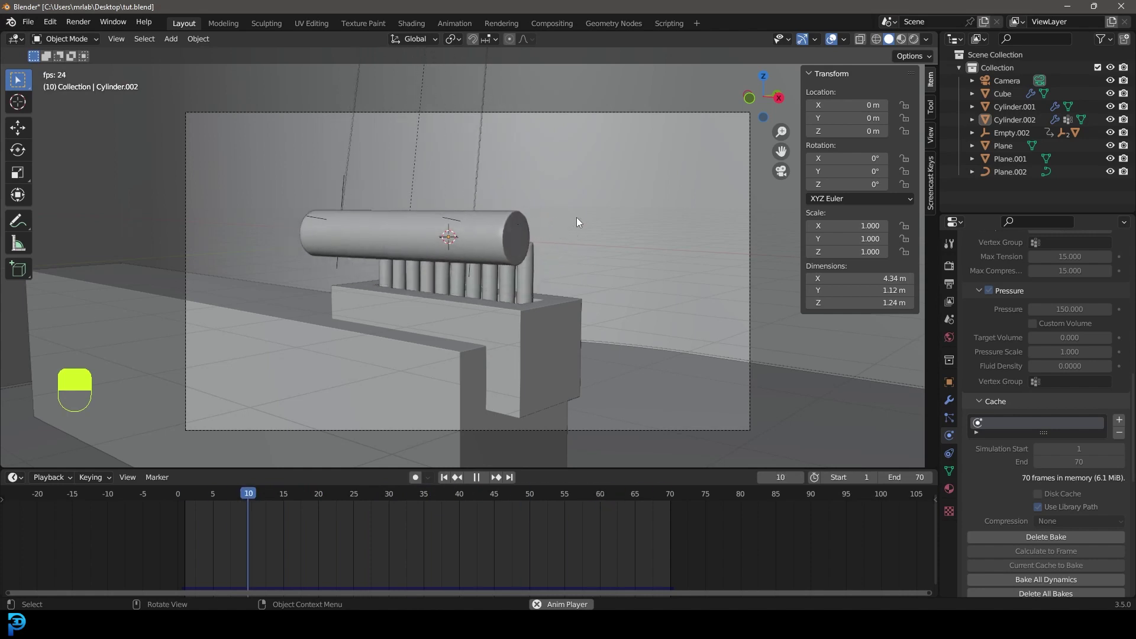
Add a Subdivision Surface modifier after Cloth on Cylinder.002 with Viewport 1, Render 2.
{"action": "left_click_drag", "start_coordinate": [540, 206], "coordinate": [463, 284]}
{"action": "left_click_drag", "start_coordinate": [463, 285], "coordinate": [953, 404]}
{"action": "middle_click", "coordinate": [953, 405]}
{"action": "left_click_drag", "start_coordinate": [953, 404], "coordinate": [986, 267]}
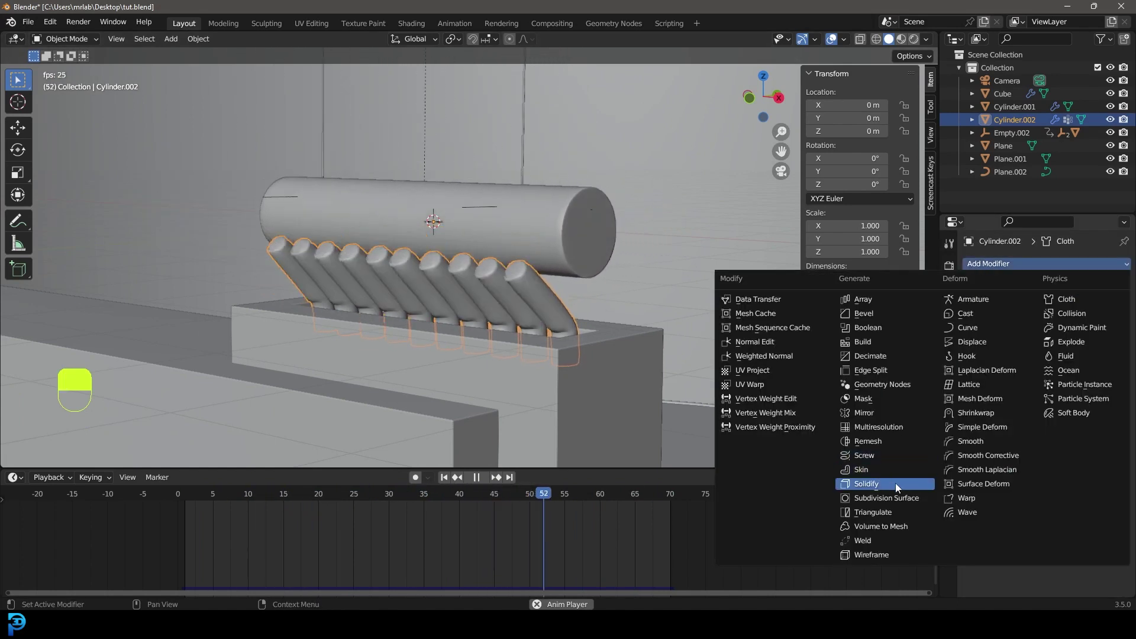